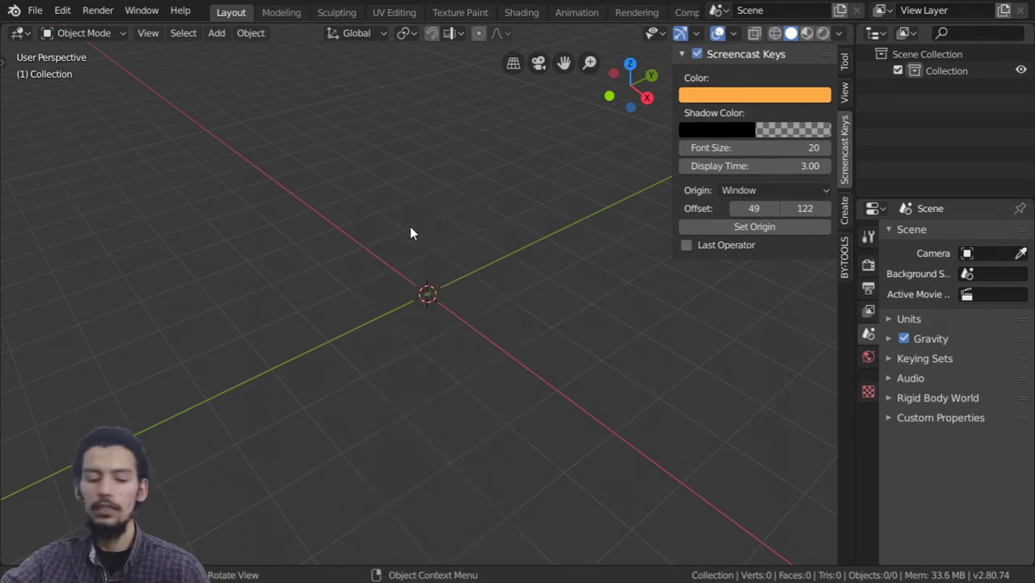
Hide the side panel of the cleared scene before adding objects
{"action": "key", "text": "n"}
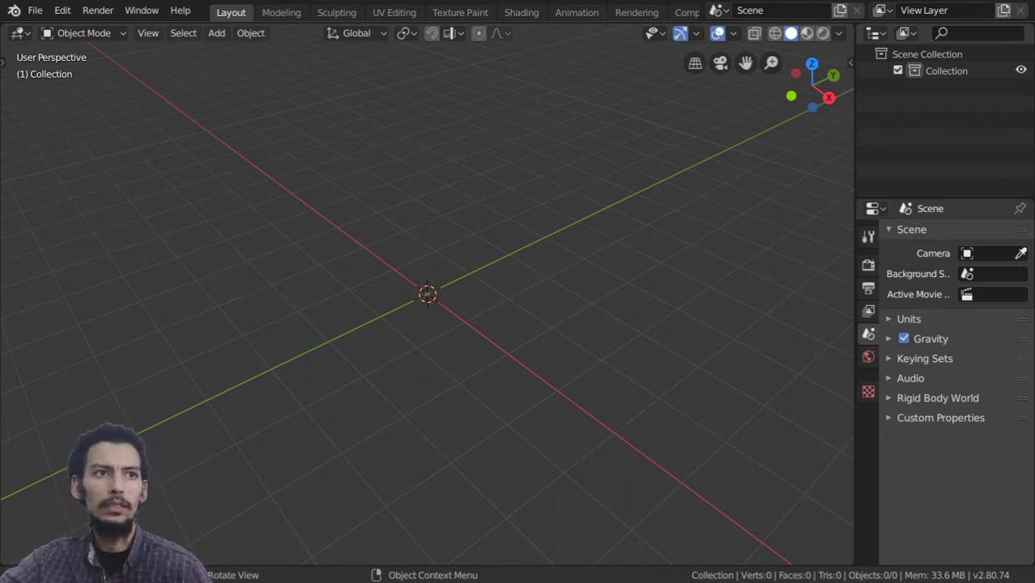
Add a plane at the origin and set its dimensions to 0.12 m by 0.12 m in metric units
{"action": "left_click", "coordinate": [509, 270]}
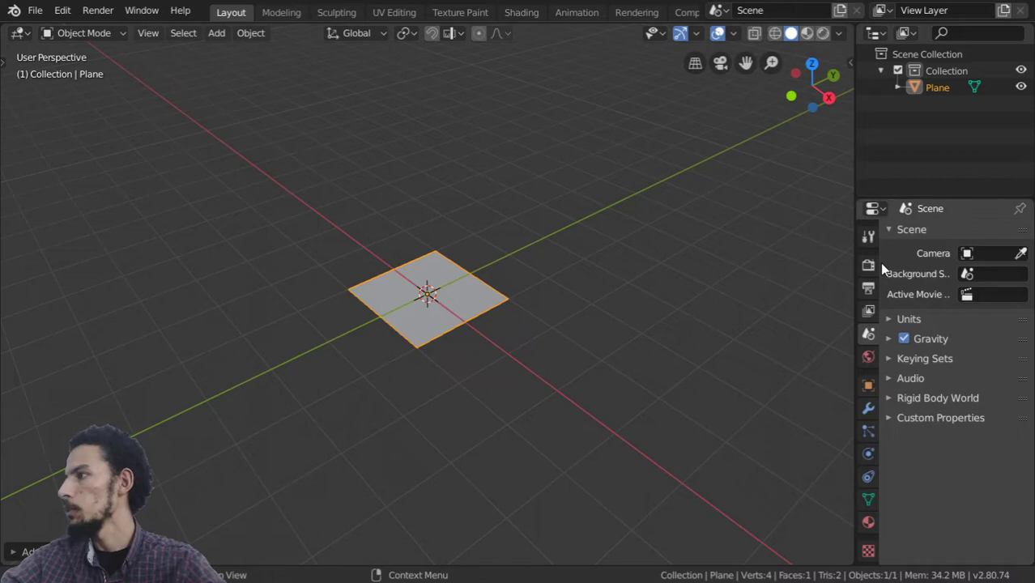
{"action": "left_click", "coordinate": [912, 327]}
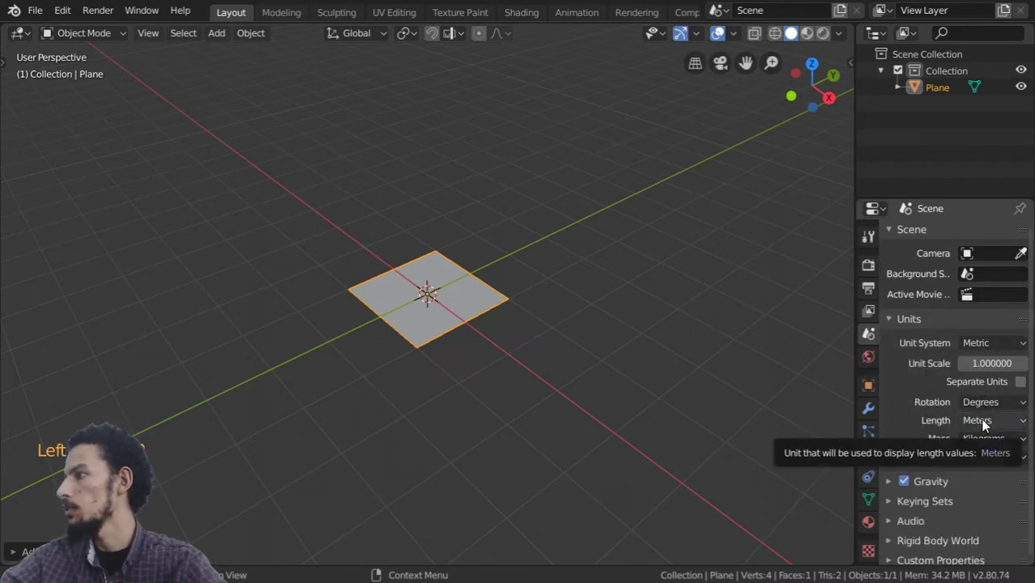
{"action": "key", "text": "n"}
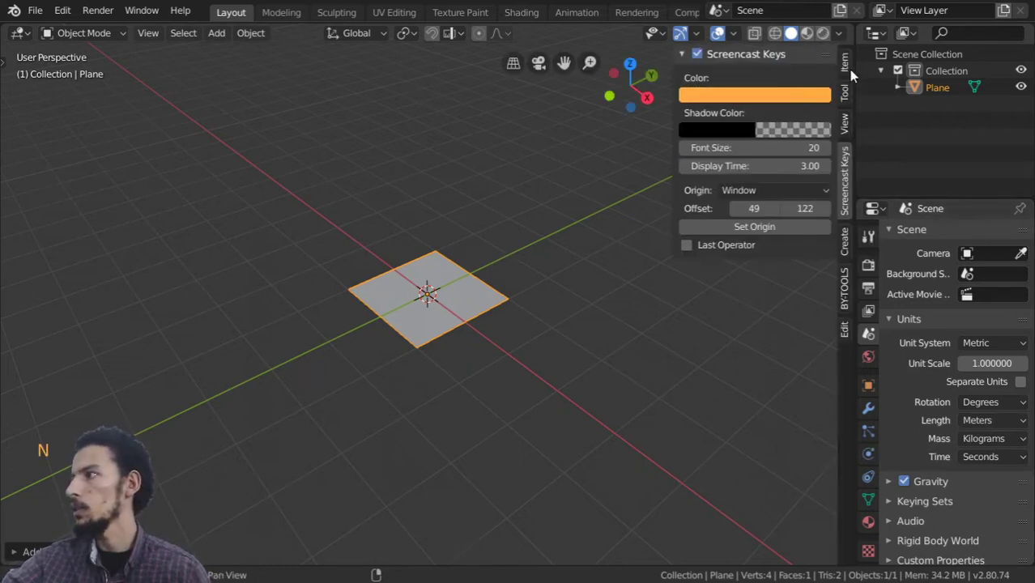
{"action": "left_click", "coordinate": [852, 67]}
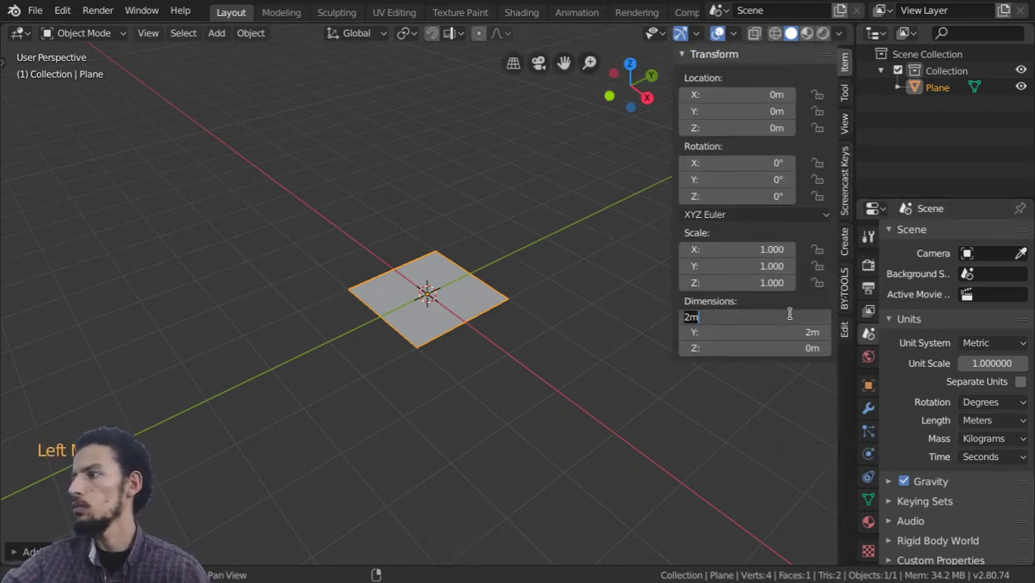
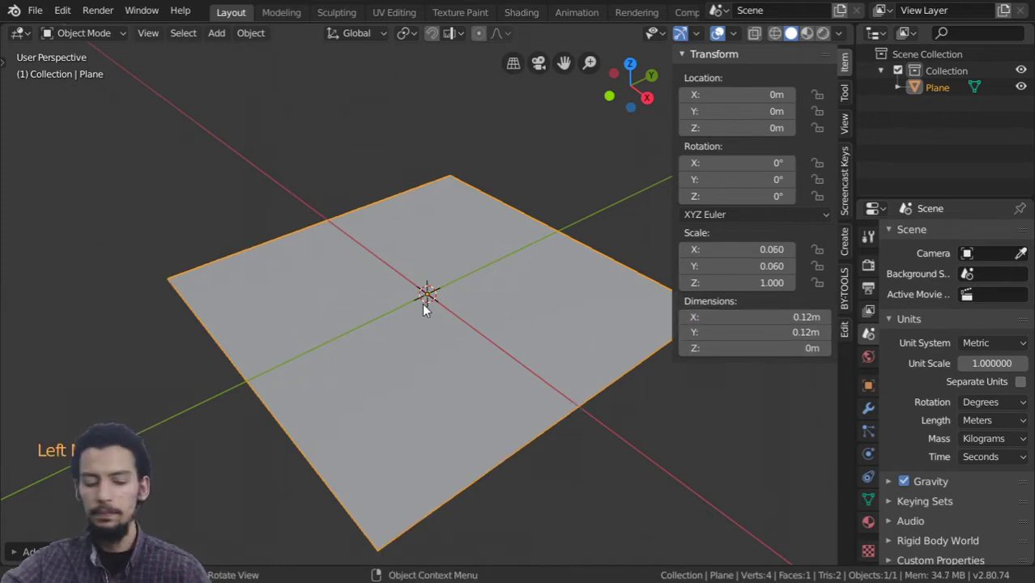
{"action": "key", "text": "n"}
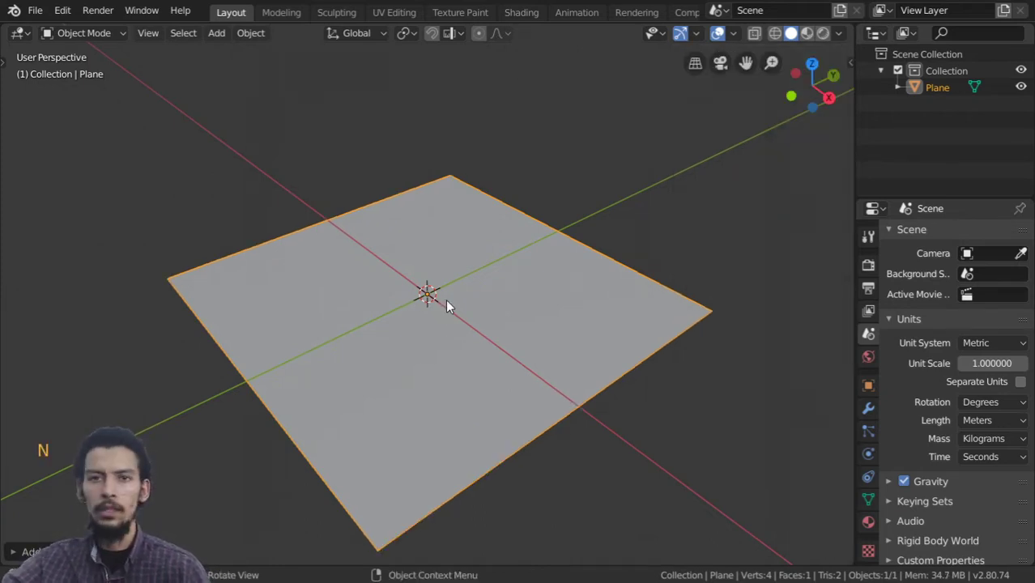
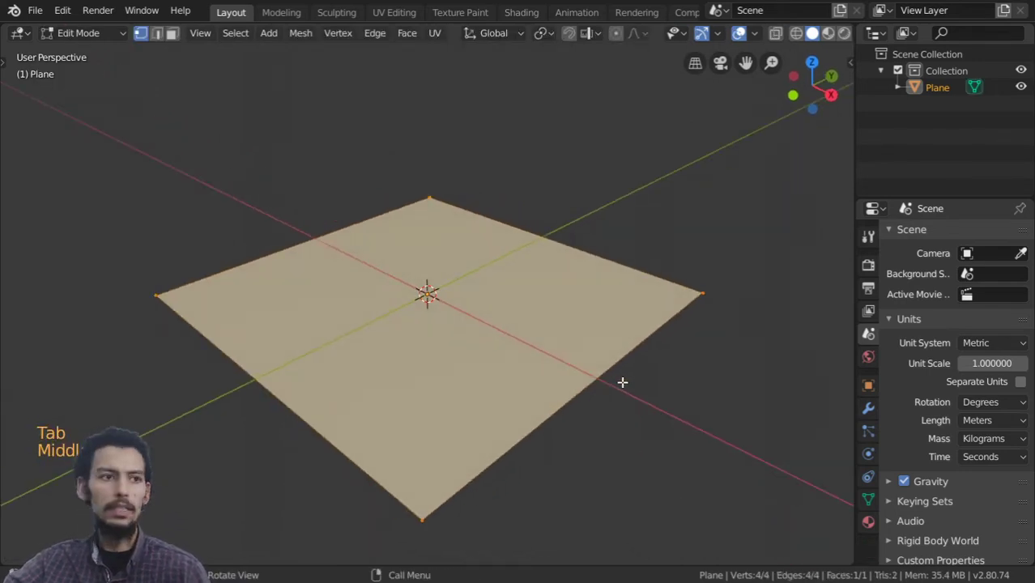
Extrude the plane into a slab and slide a new edge loop about 0.04 m along X toward the left
{"action": "key", "text": "e"}
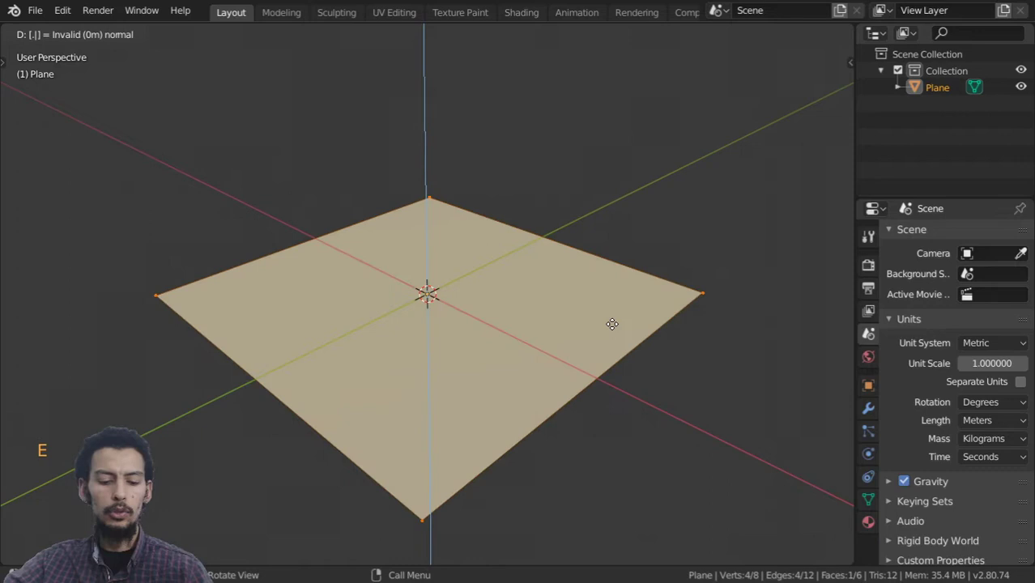
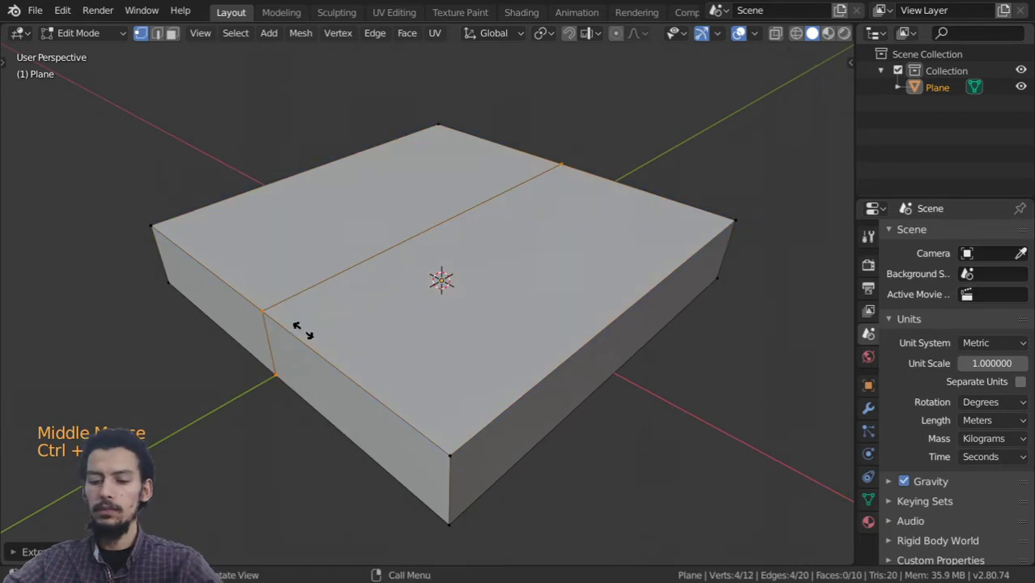
{"action": "key", "text": "g"}
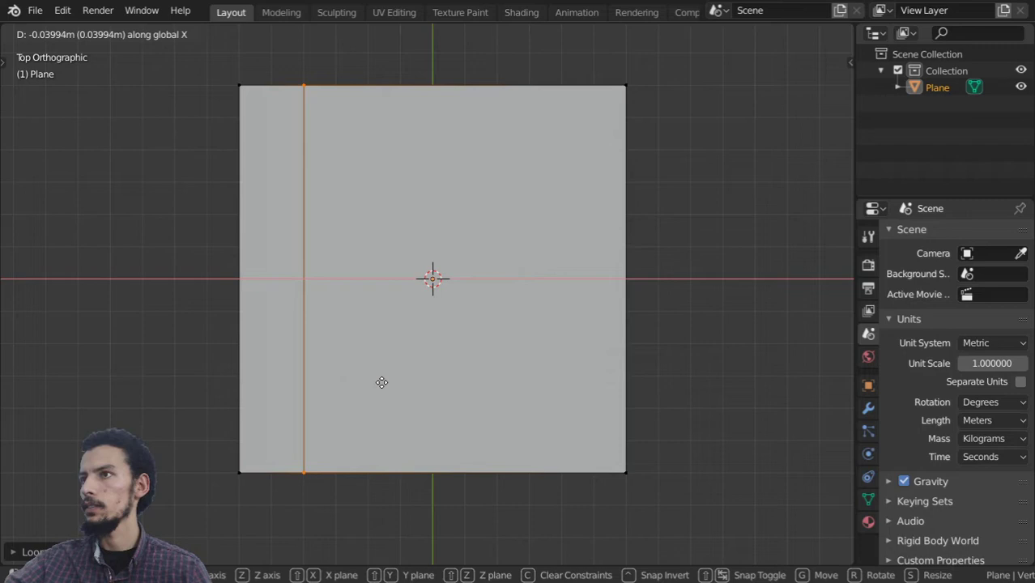
{"action": "scroll", "scroll_direction": "down", "scroll_amount": 3}
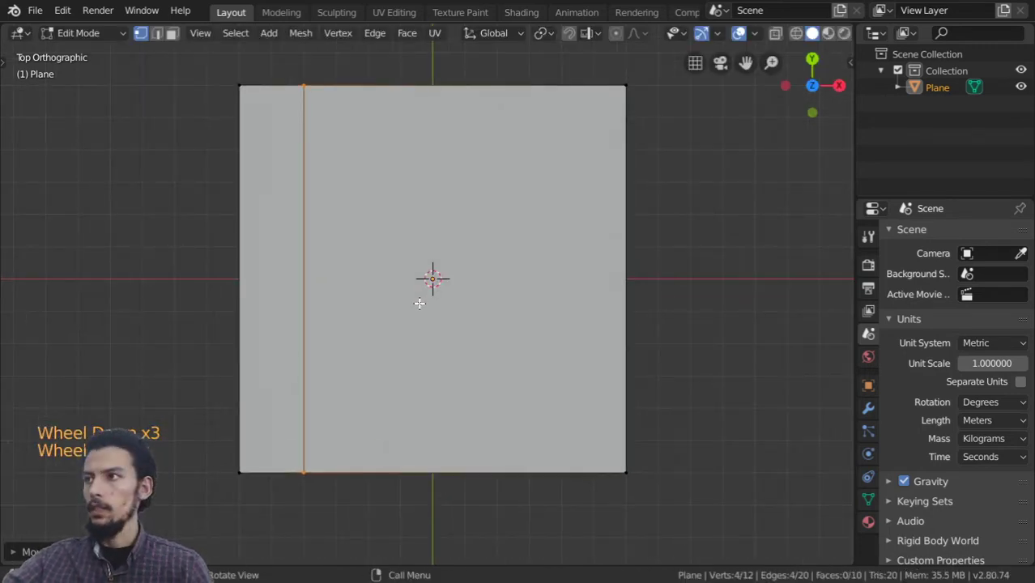
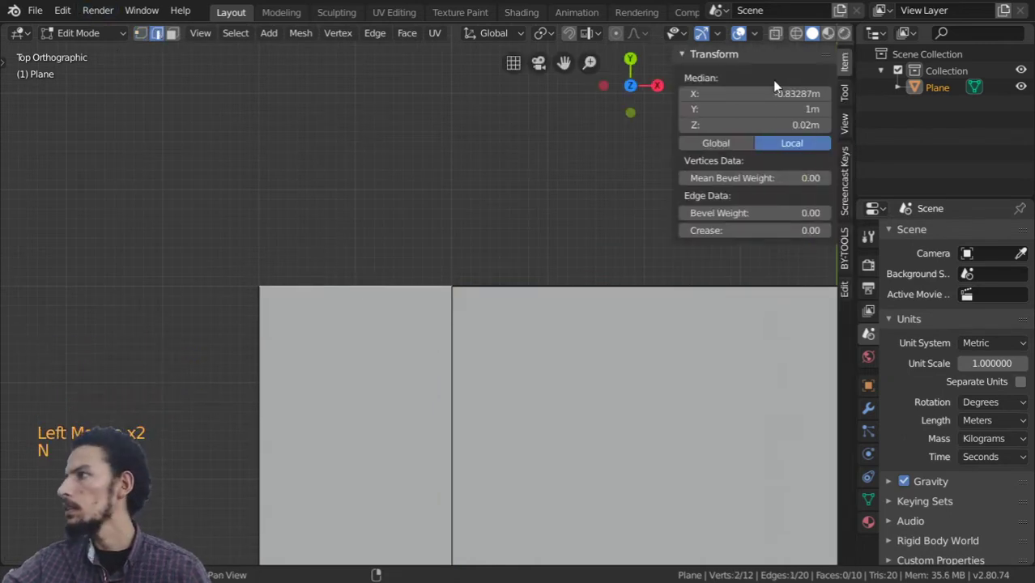
Review the selected edge's Median values in the sidebar Transform panel
{"action": "left_click", "coordinate": [850, 126]}
{"action": "left_click", "coordinate": [853, 97]}
{"action": "scroll", "scroll_direction": "down", "scroll_amount": 3}
{"action": "left_click", "coordinate": [710, 66]}
{"action": "left_click", "coordinate": [848, 295]}
{"action": "left_click", "coordinate": [849, 67]}
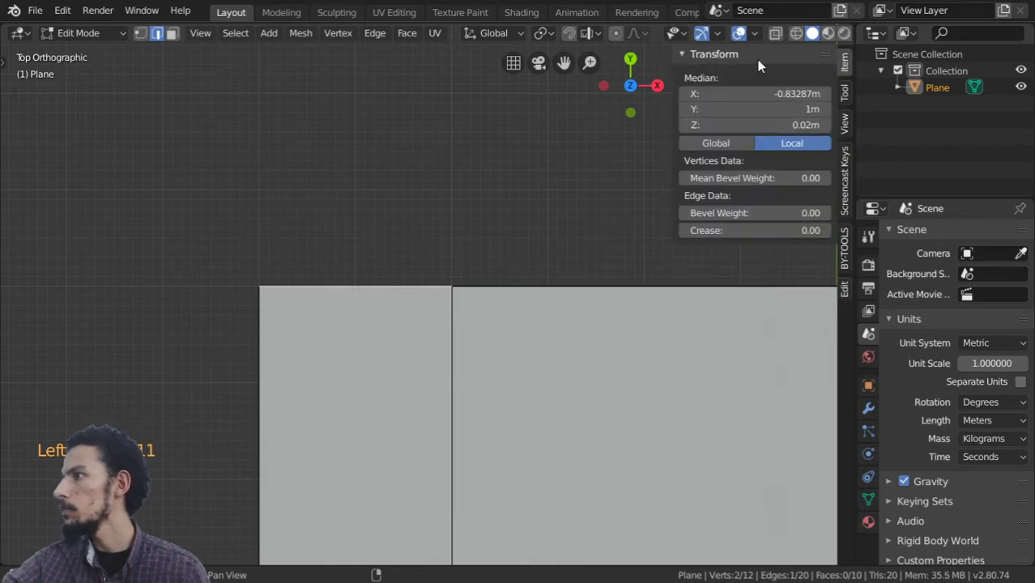
Collapse the location readout and enable Edge Length overlays, showing 0.334 m on the top edge
{"action": "left_click", "coordinate": [760, 64]}
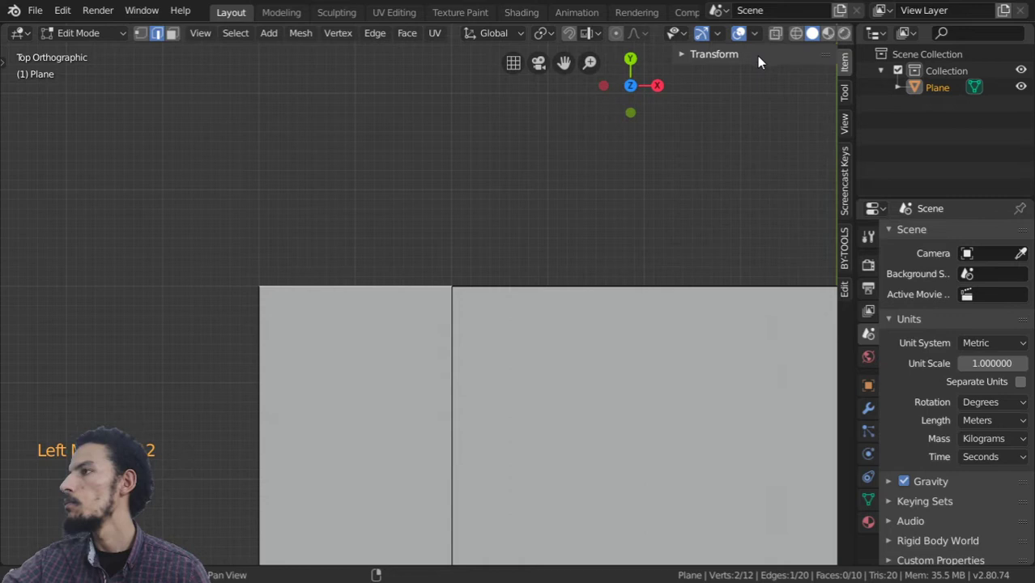
{"action": "left_click", "coordinate": [761, 44]}
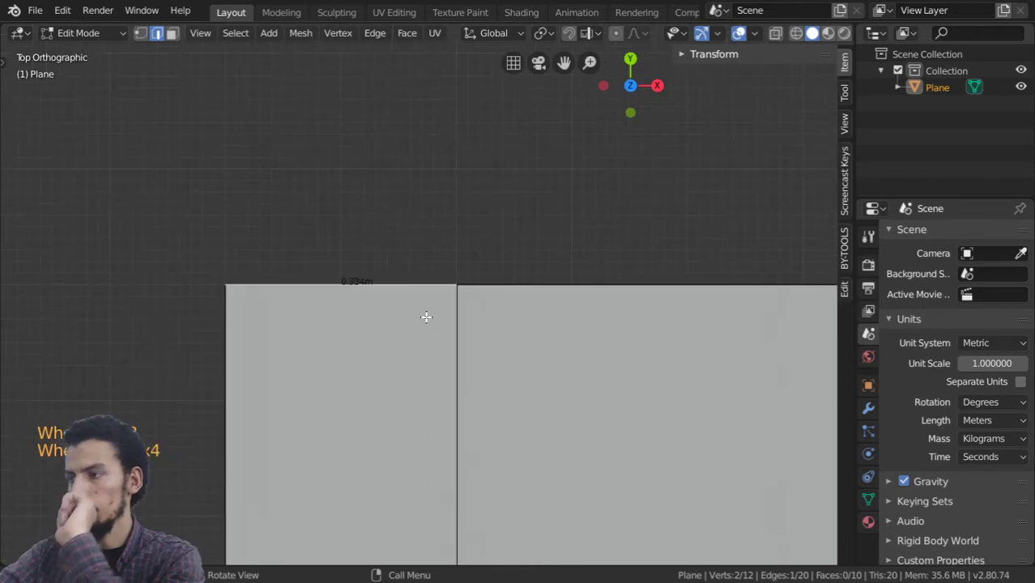
Slide the slab's edge loops so each sits 0.02 m in from the outer border
{"action": "scroll", "scroll_direction": "down", "scroll_amount": 3}
{"action": "scroll", "scroll_direction": "up", "scroll_amount": 3}
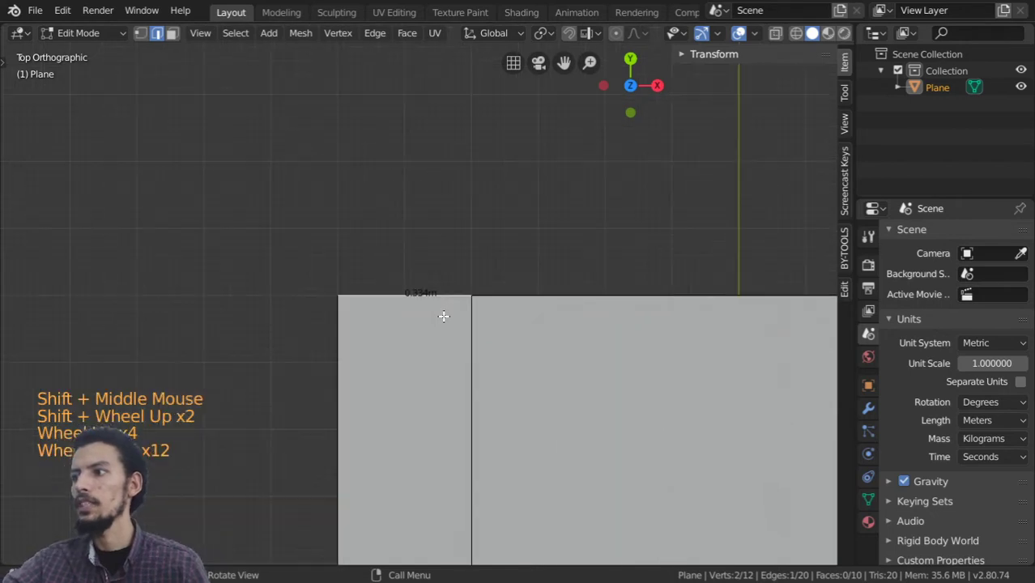
{"action": "scroll", "scroll_direction": "up", "scroll_amount": 3}
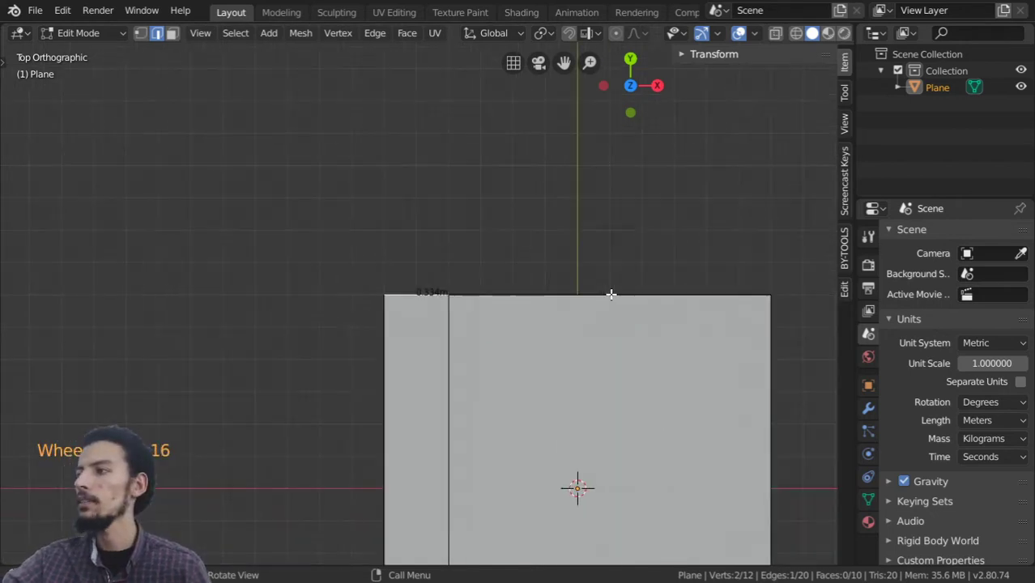
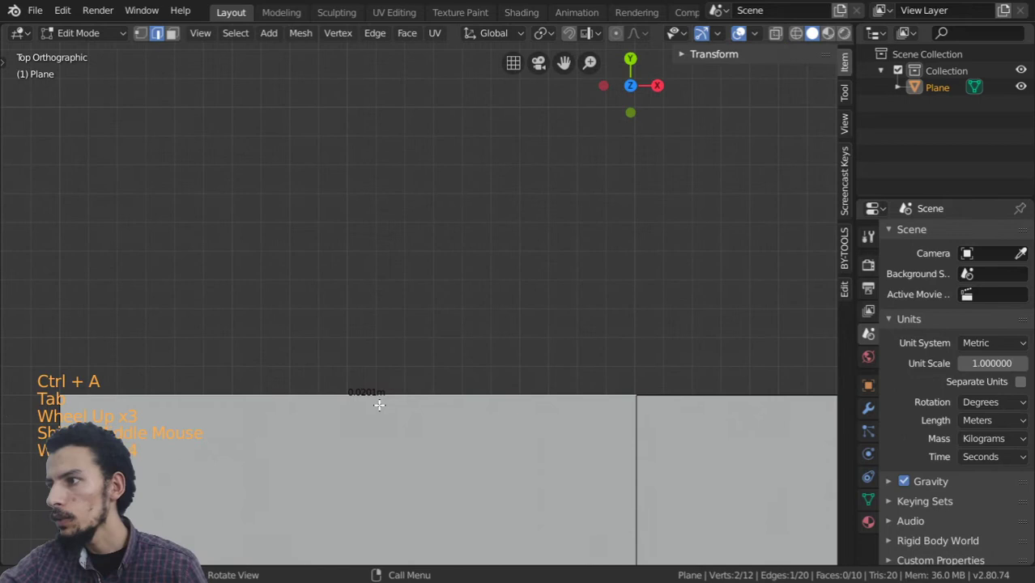
{"action": "scroll", "scroll_direction": "up", "scroll_amount": 3}
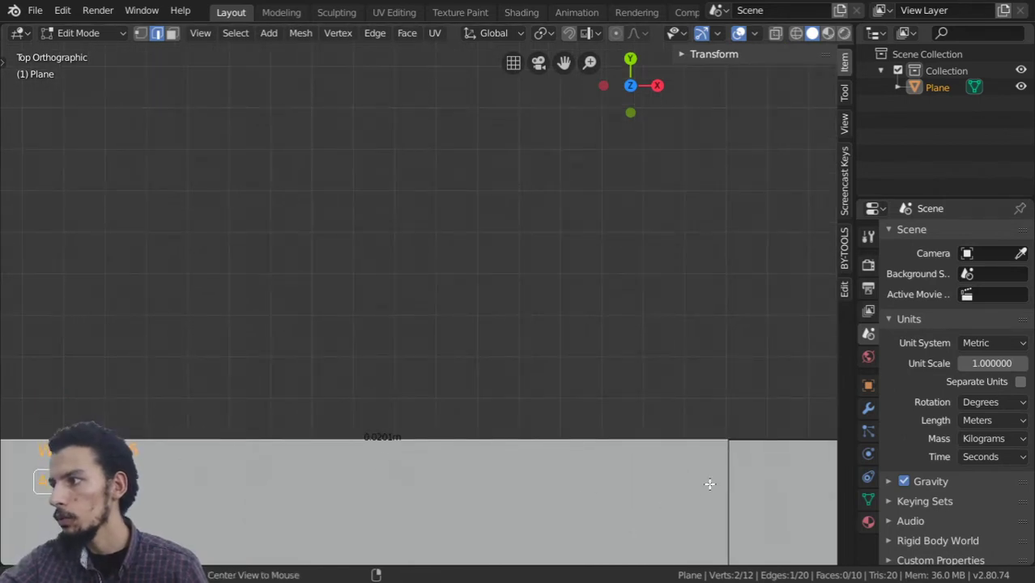
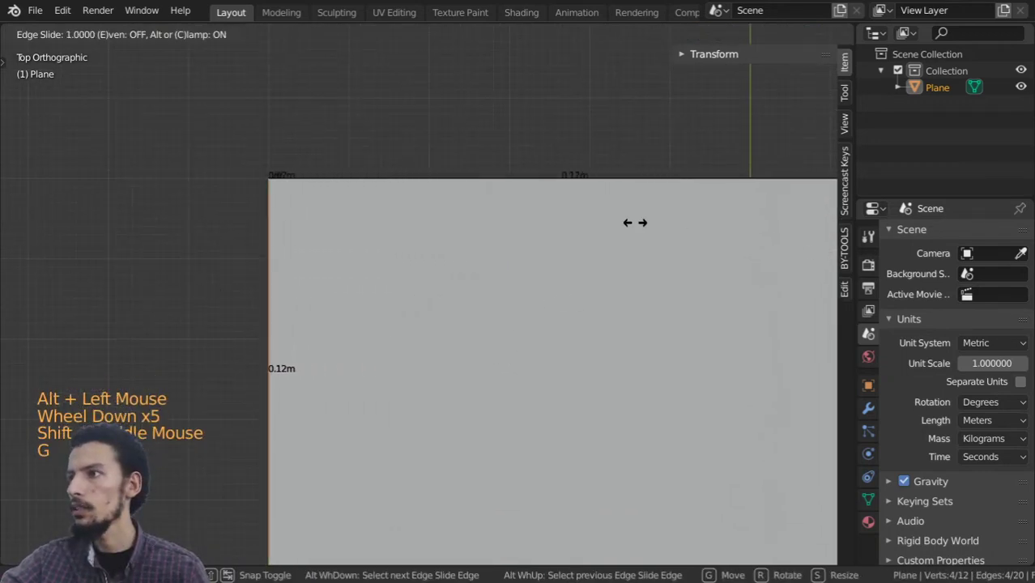
{"action": "key", "text": "g"}
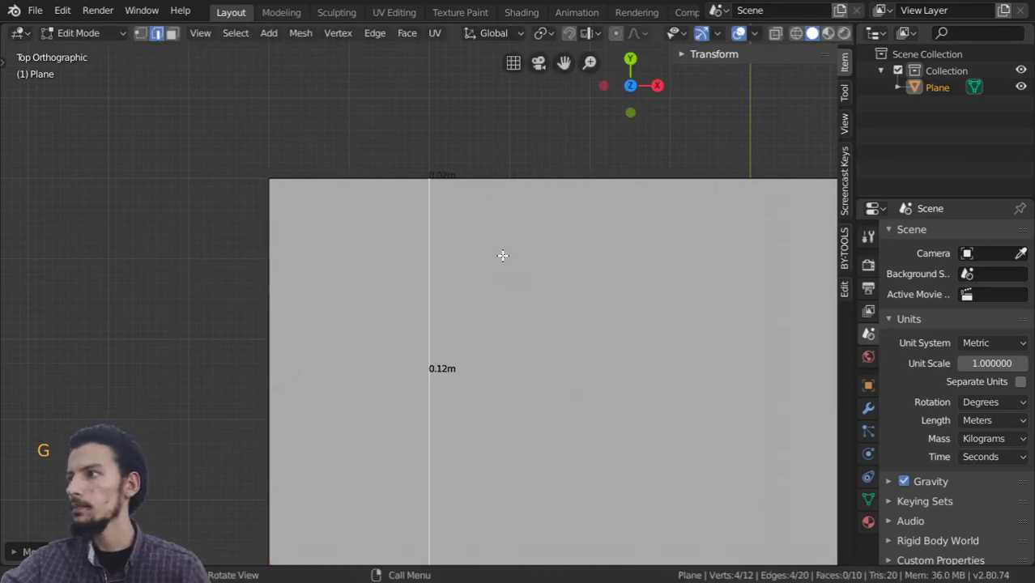
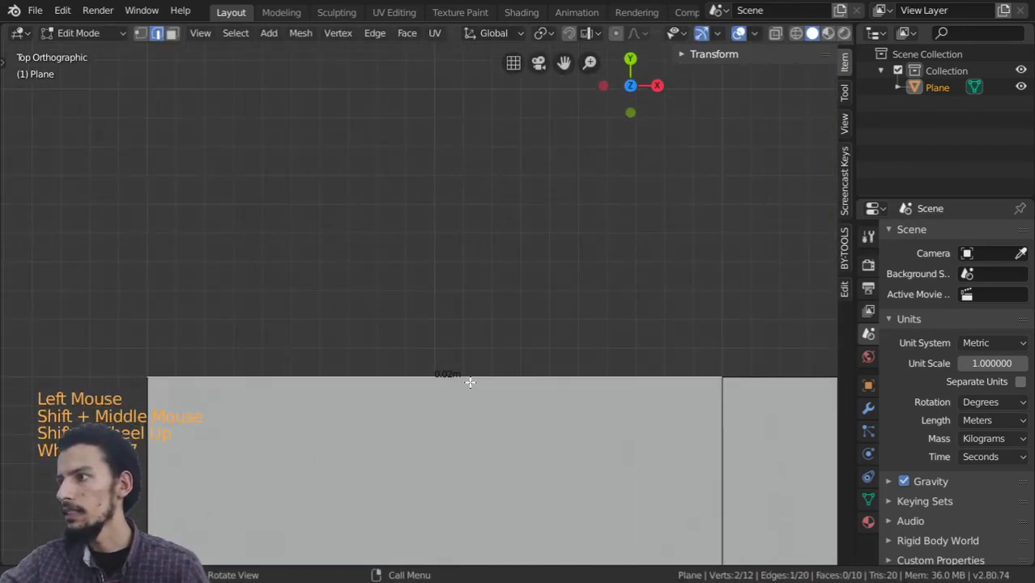
{"action": "scroll", "scroll_direction": "up", "scroll_amount": 3}
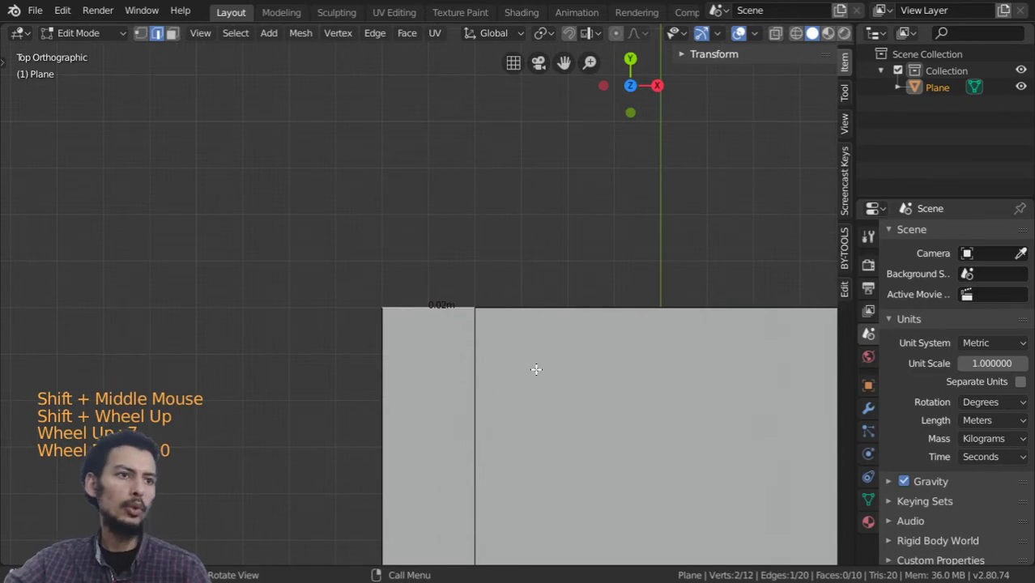
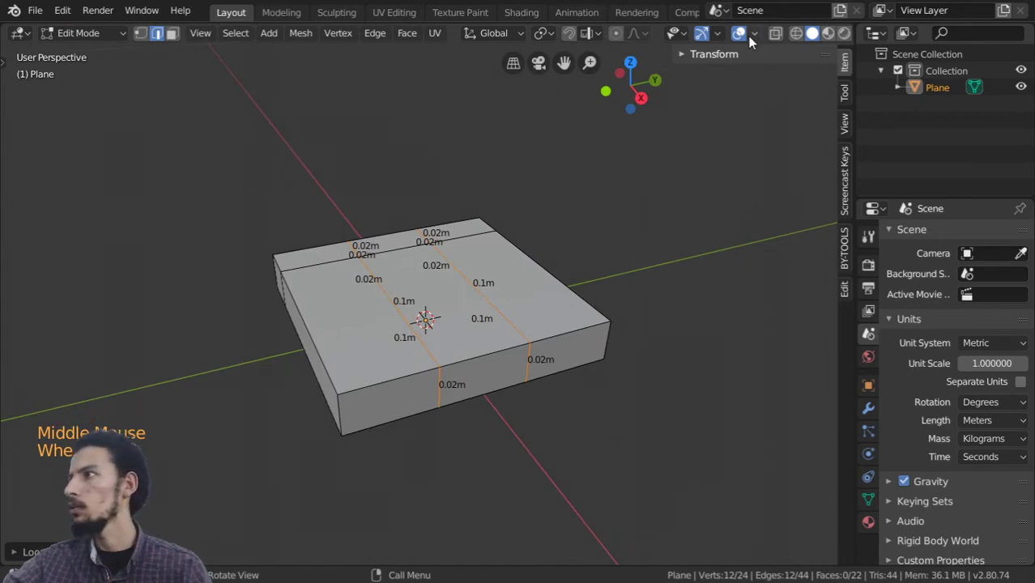
Turn off the edge length overlay and bring up the viewport's Clip Start setting
{"action": "left_click", "coordinate": [759, 42]}
{"action": "scroll", "scroll_direction": "up", "scroll_amount": 3}
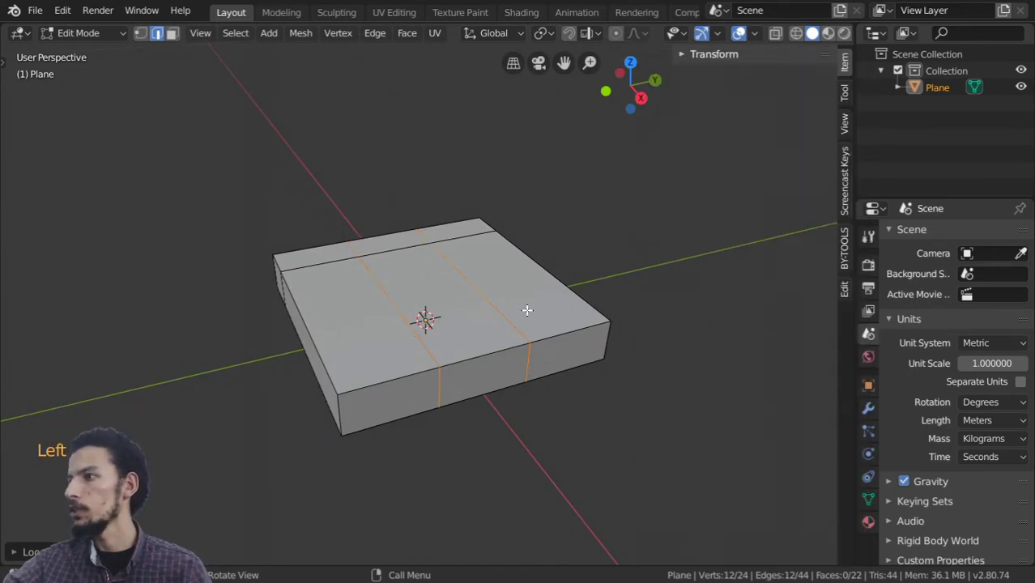
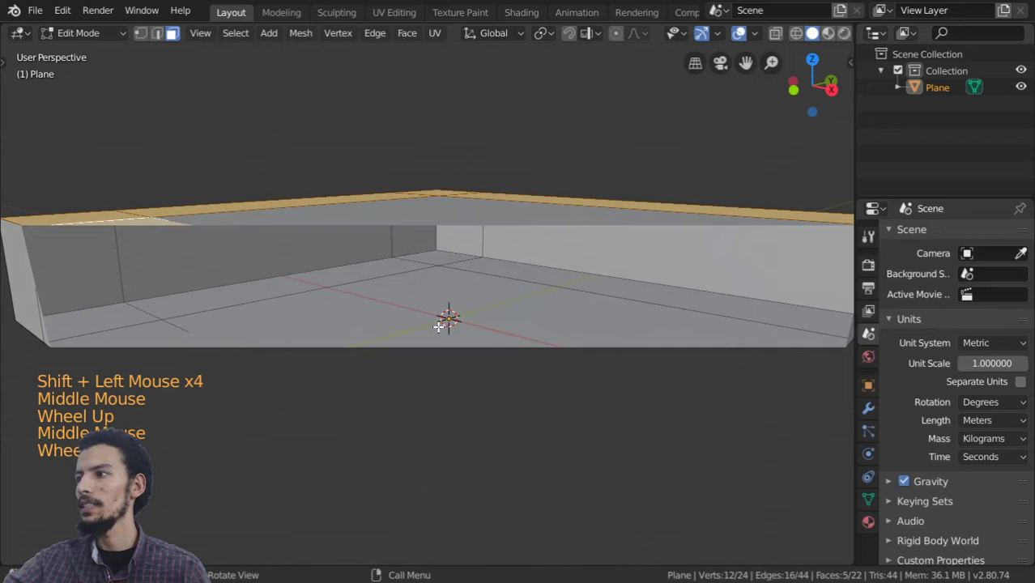
{"action": "scroll", "scroll_direction": "up", "scroll_amount": 3}
{"action": "key", "text": "m"}
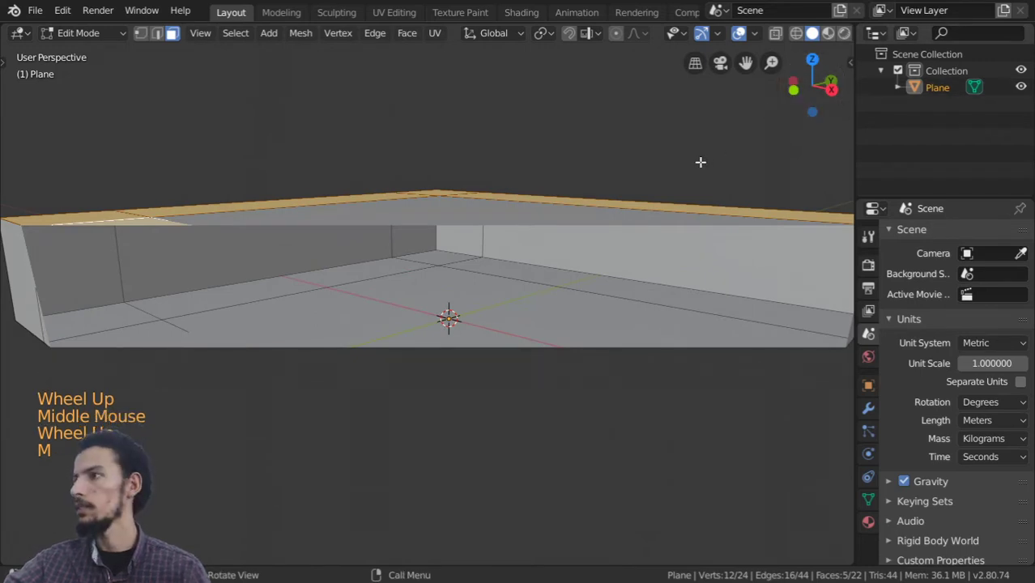
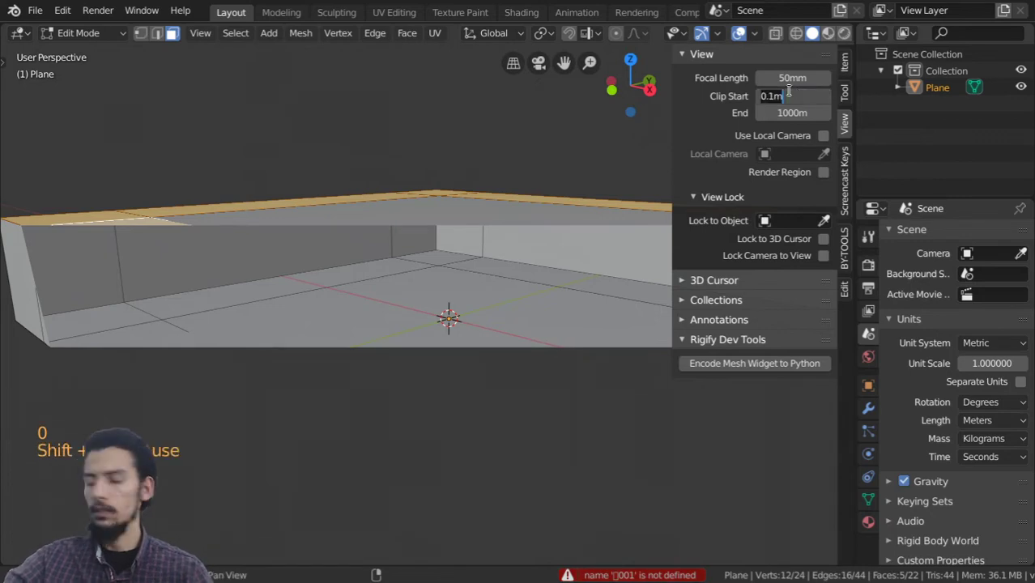
Set Clip Start to 0.001 m, extrude the rim faces into walls and raise the chair back 6 cm
{"action": "key", "text": "0"}
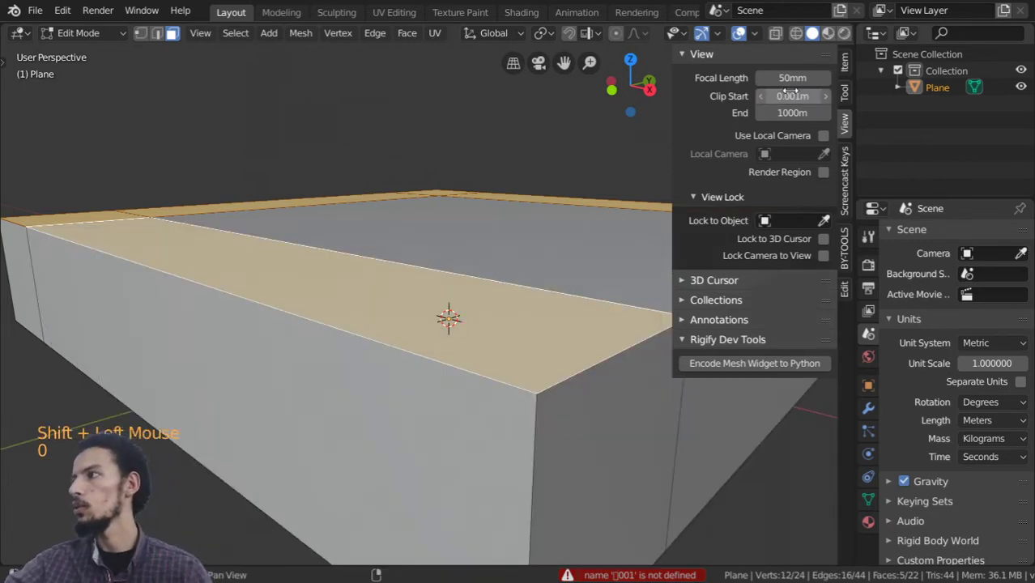
{"action": "key", "text": "n"}
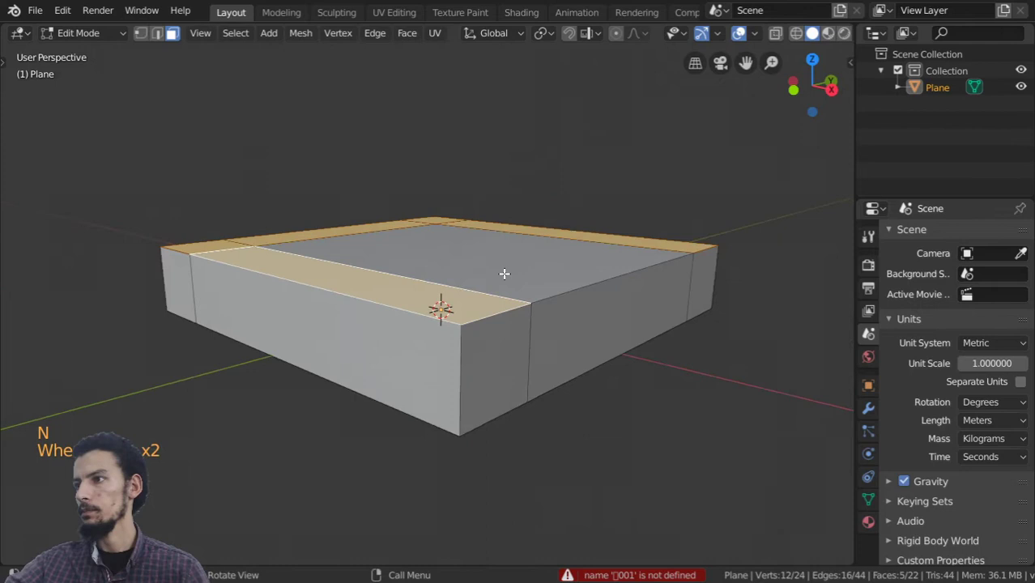
{"action": "scroll", "scroll_direction": "down", "scroll_amount": 3}
{"action": "key", "text": "e"}
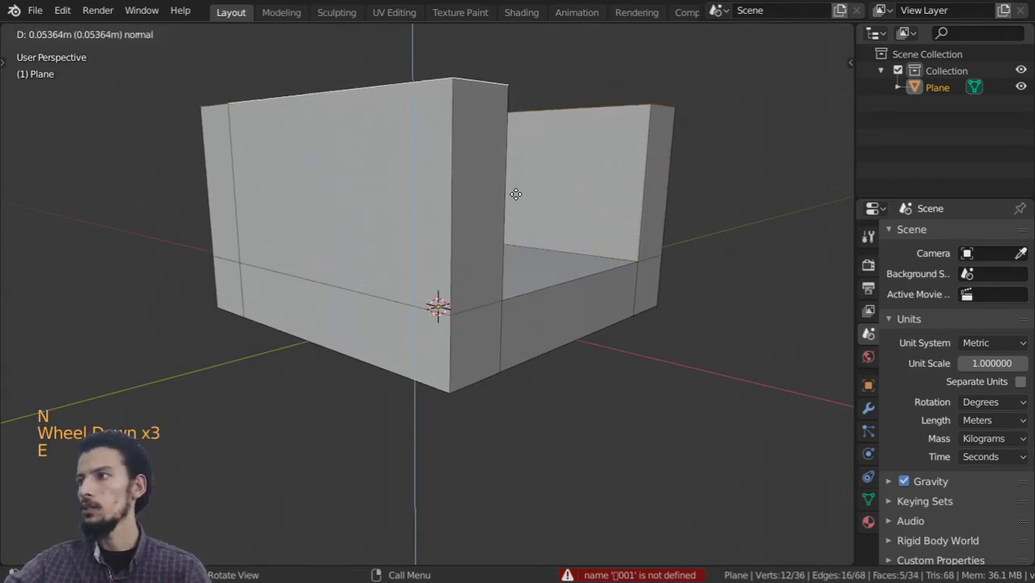
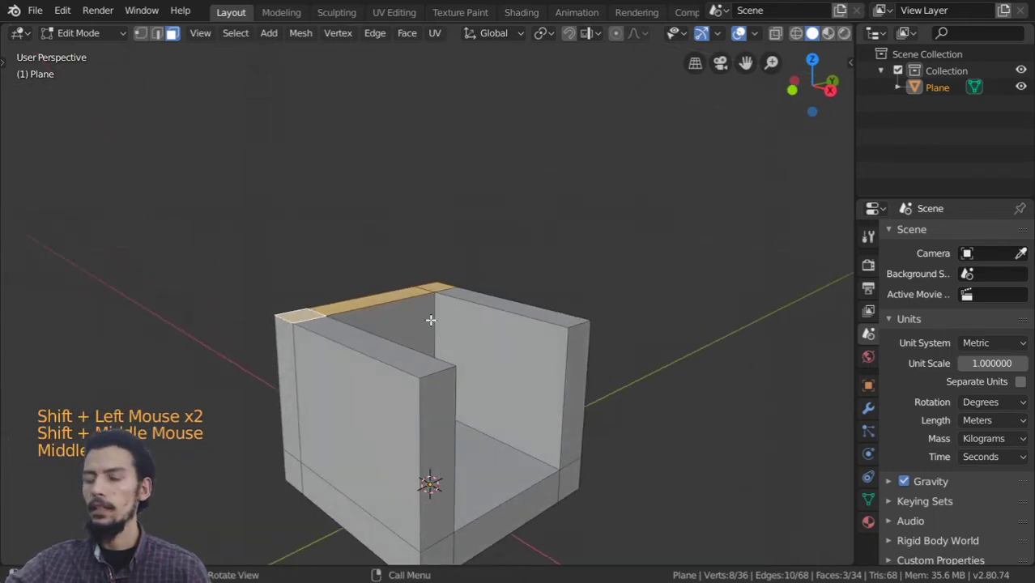
{"action": "key", "text": "e"}
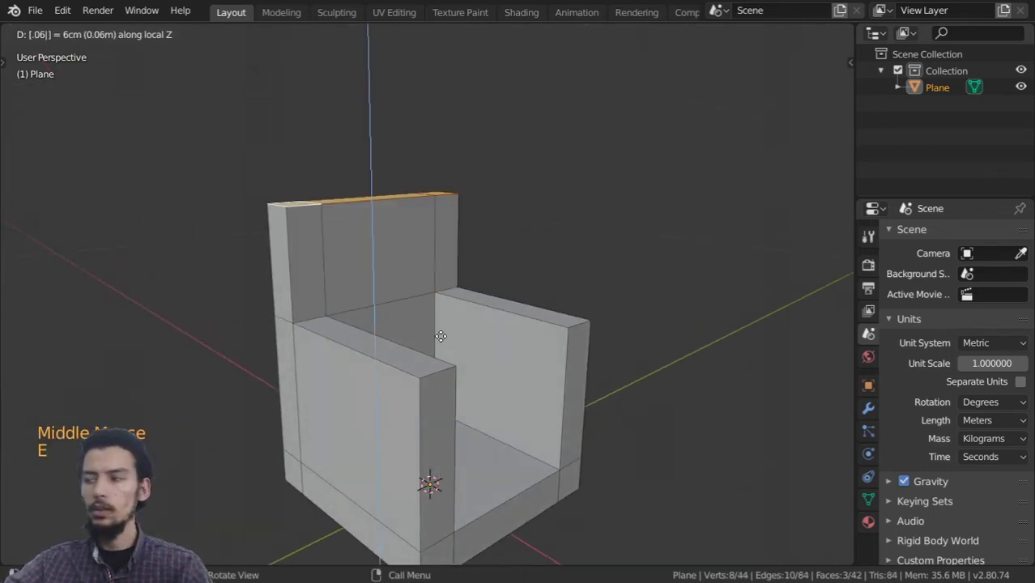
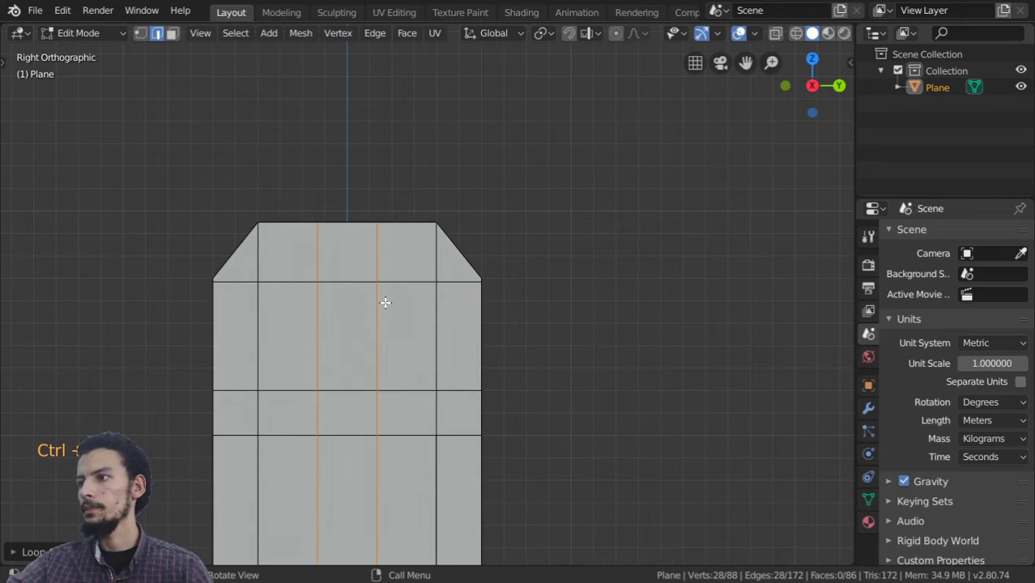
Spread the two new vertical loops on the chair back apart by scaling along Y
{"action": "key", "text": "s"}
{"action": "key", "text": "s"}
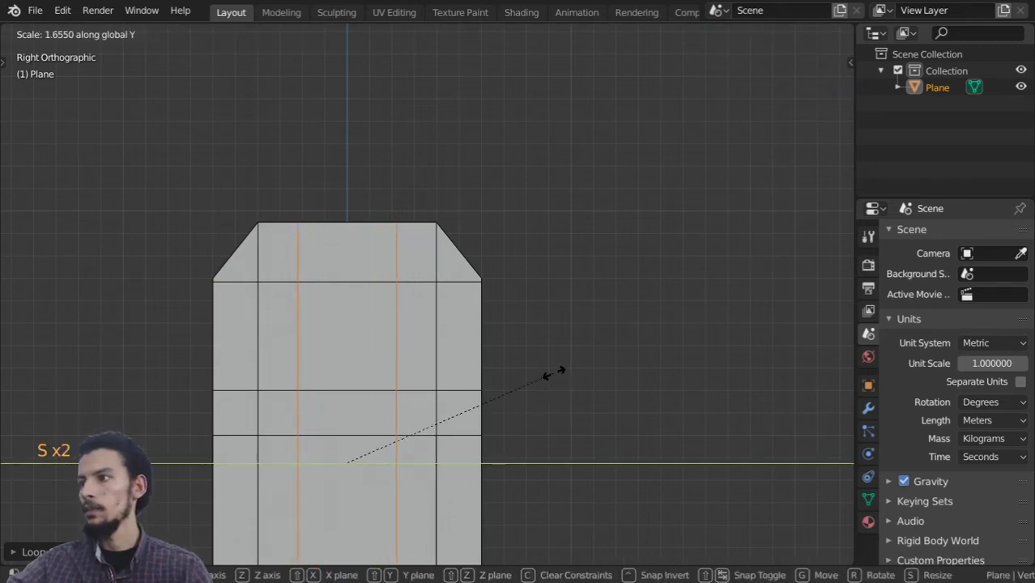
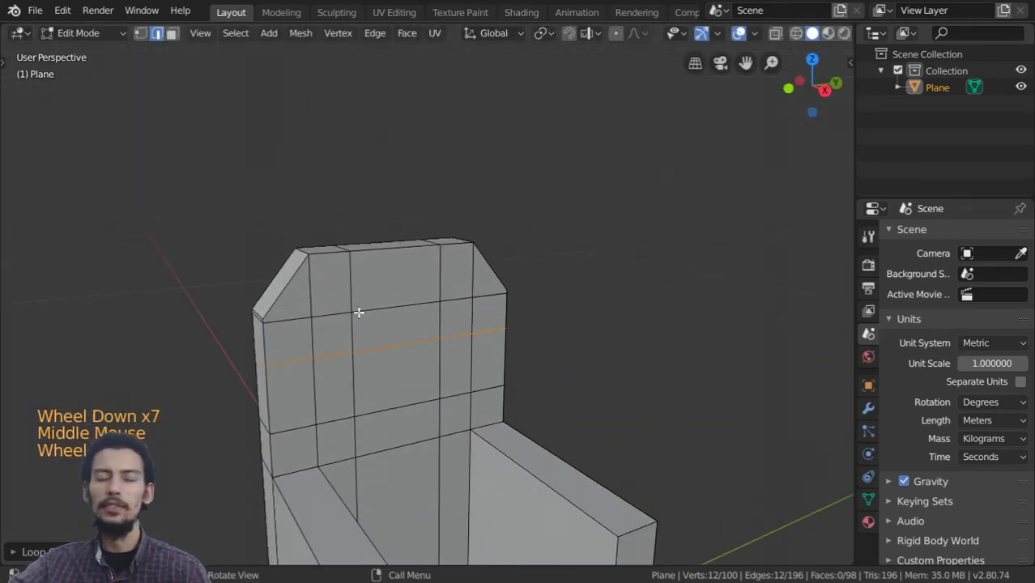
{"action": "scroll", "scroll_direction": "down", "scroll_amount": 3}
{"action": "scroll", "scroll_direction": "up", "scroll_amount": 3}
Return to Object Mode and view the shell from the top
{"action": "key", "text": "Tab"}
{"action": "scroll", "scroll_direction": "down", "scroll_amount": 3}
{"action": "key", "text": "KP_7"}
{"action": "scroll", "scroll_direction": "up", "scroll_amount": 3}
{"action": "middle_click", "coordinate": [419, 358]}
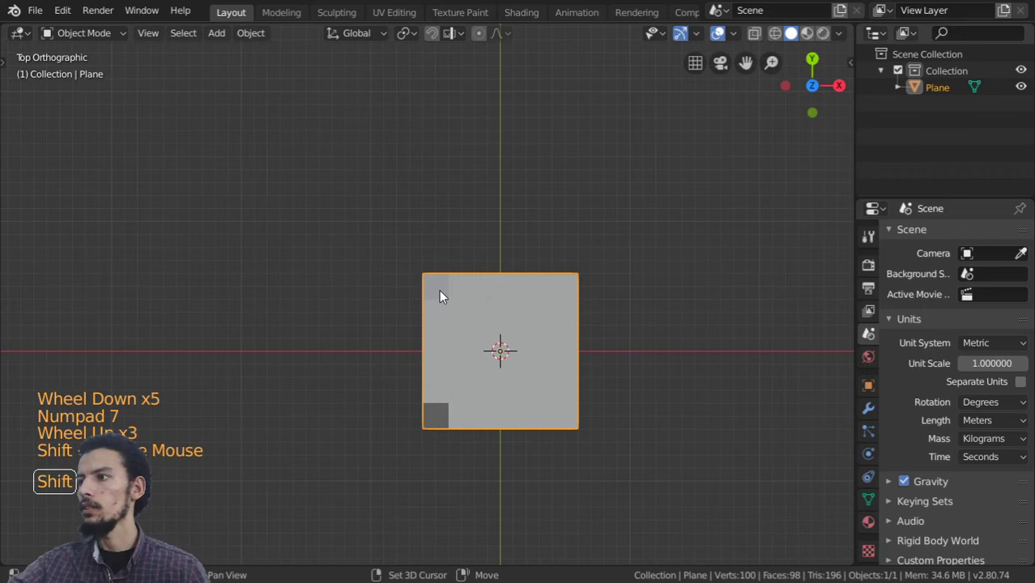
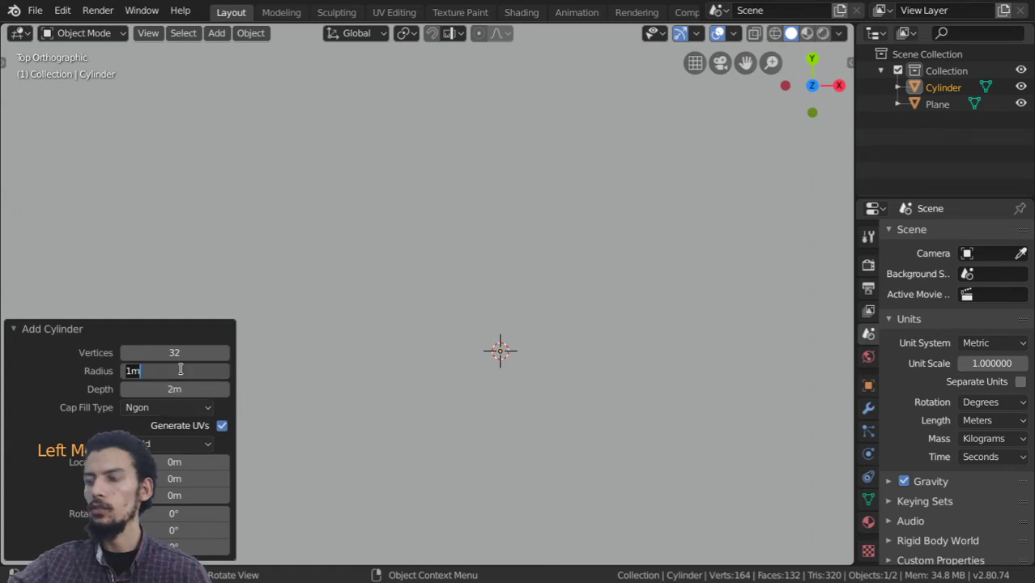
Shrink the new cylinder, rotate it 90° onto its side and place it level with the upper chair back
{"action": "key", "text": "0"}
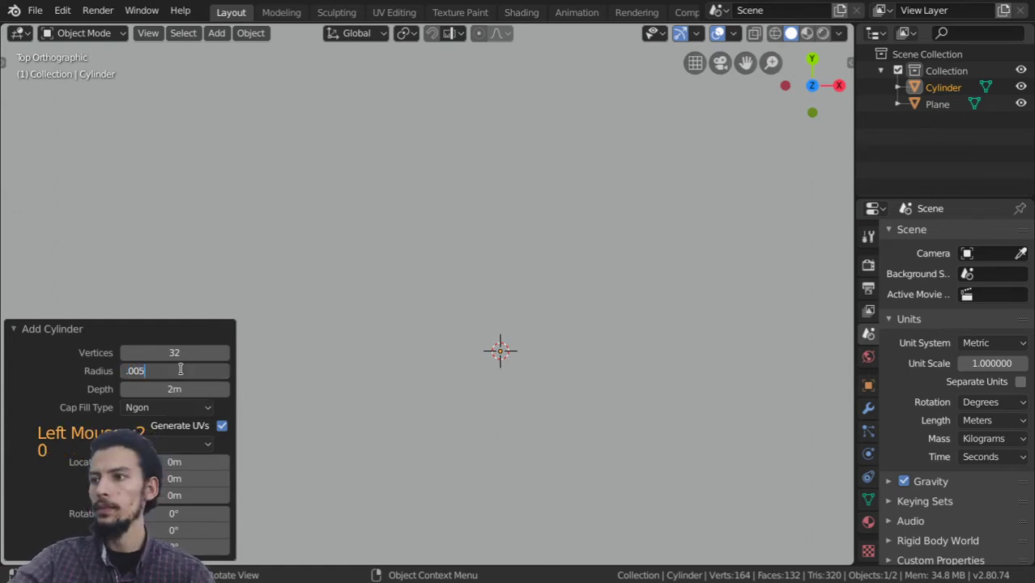
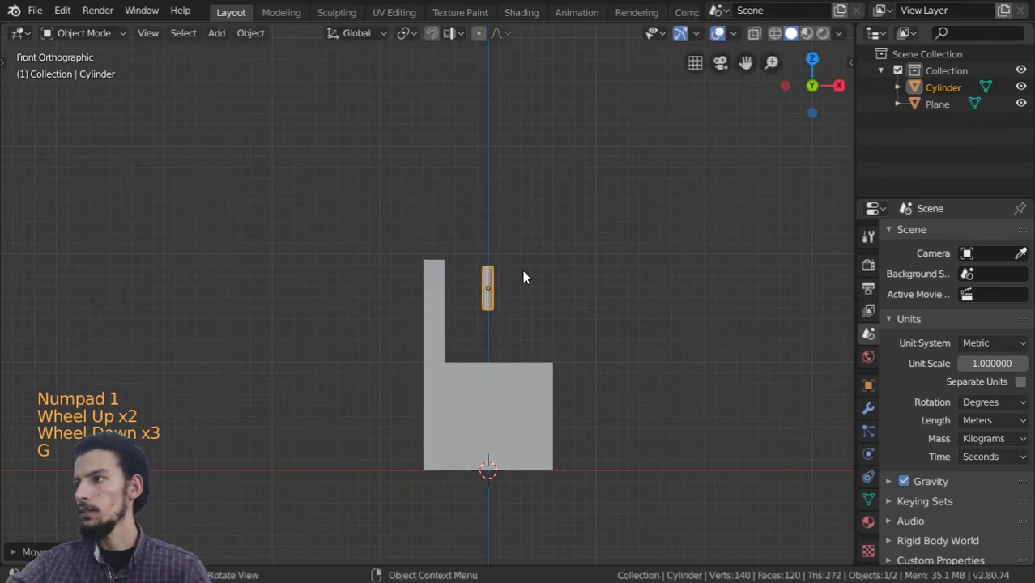
{"action": "middle_click", "coordinate": [558, 321]}
{"action": "scroll", "scroll_direction": "up", "scroll_amount": 3}
{"action": "key", "text": "r"}
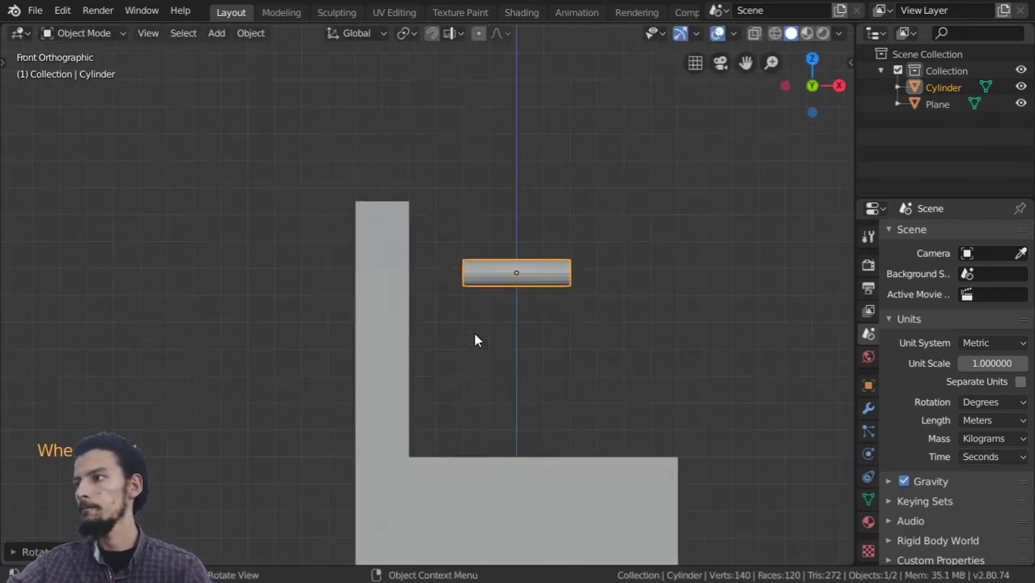
{"action": "scroll", "scroll_direction": "up", "scroll_amount": 3}
{"action": "middle_click", "coordinate": [492, 323]}
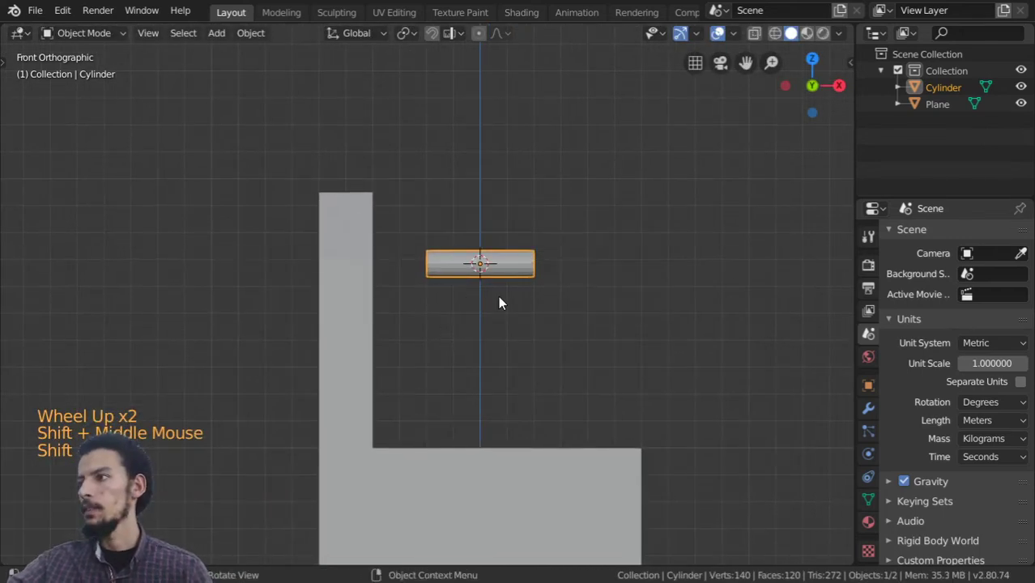
{"action": "key", "text": "shift+s"}
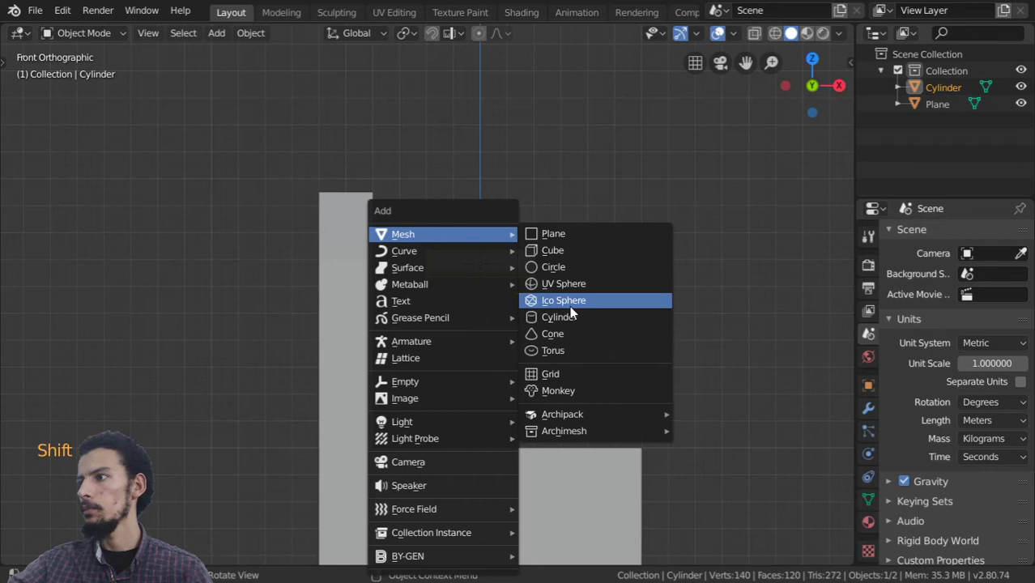
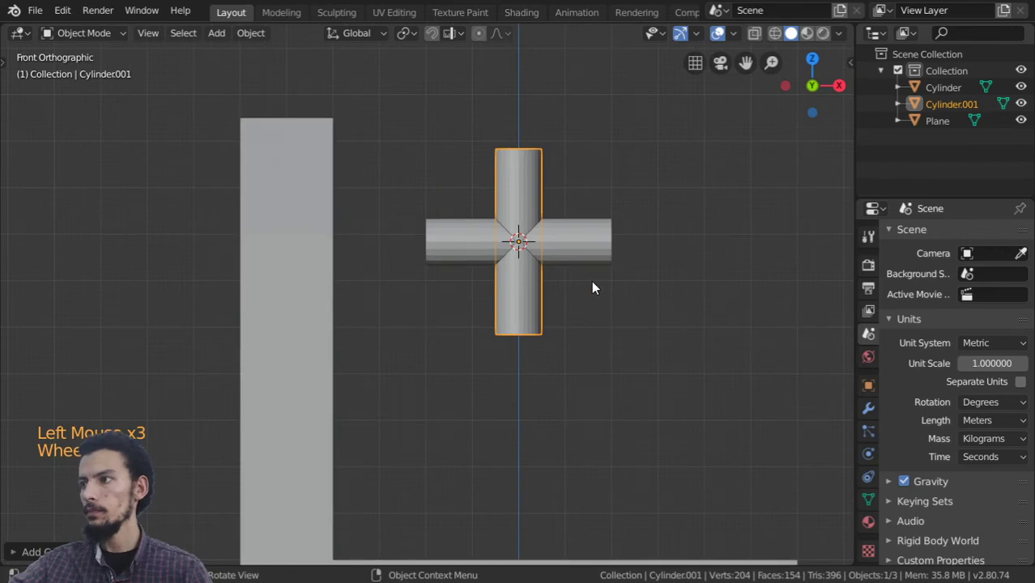
Move Cylinder.001 to the right of the panel centre and turn it horizontal in side view
{"action": "key", "text": "g"}
{"action": "scroll", "scroll_direction": "up", "scroll_amount": 3}
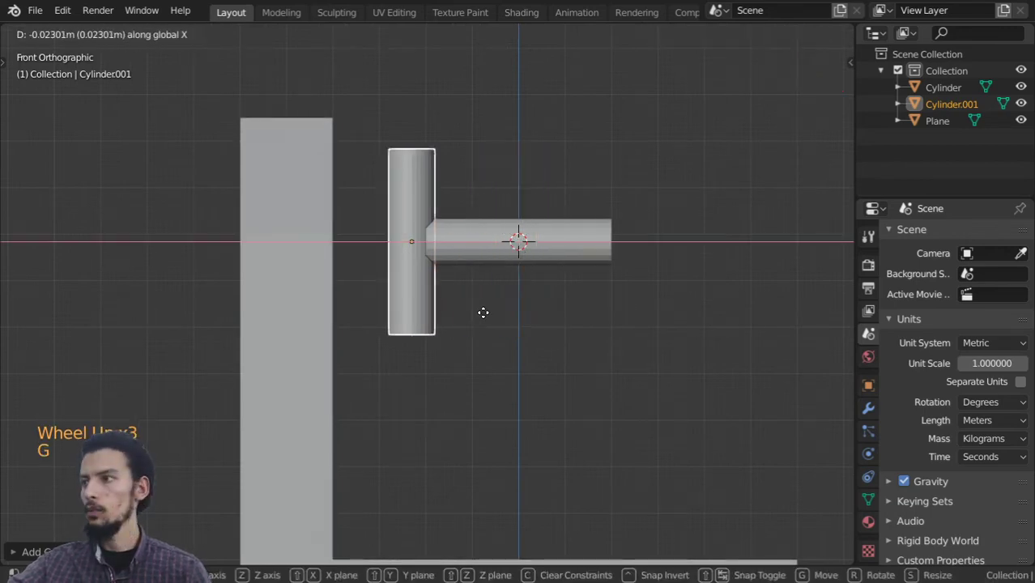
{"action": "key", "text": "r"}
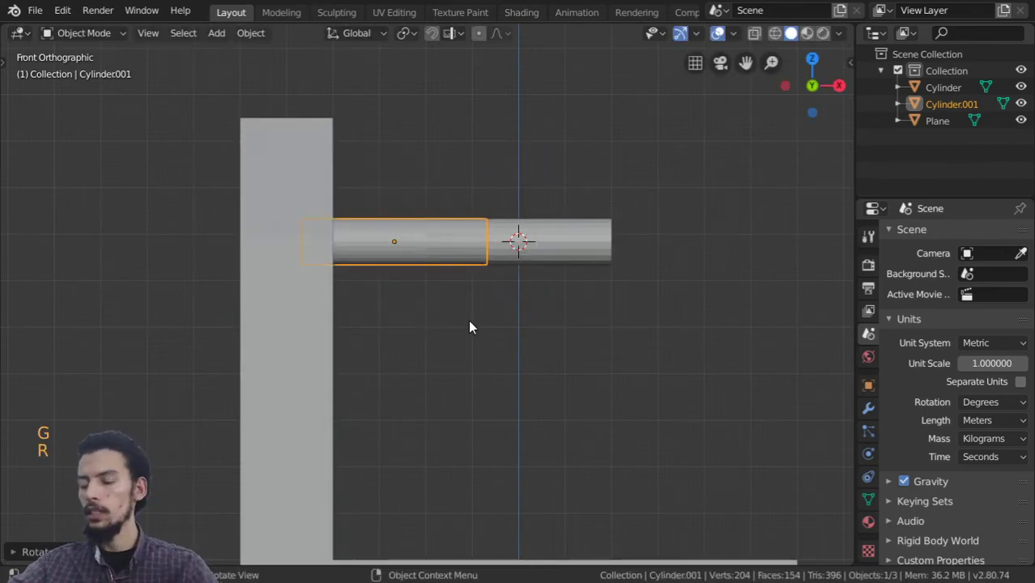
{"action": "key", "text": "KP_3"}
{"action": "scroll", "scroll_direction": "down", "scroll_amount": 3}
{"action": "key", "text": "g"}
{"action": "scroll", "scroll_direction": "up", "scroll_amount": 3}
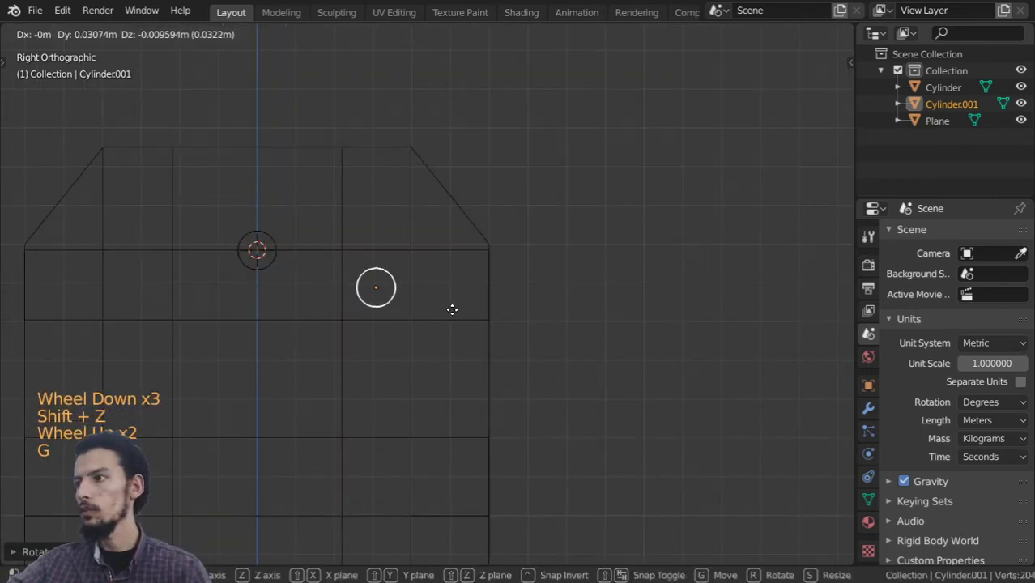
Resize Cylinder.001 as a narrower hole cutter and bring up the Apply transforms options
{"action": "key", "text": "s"}
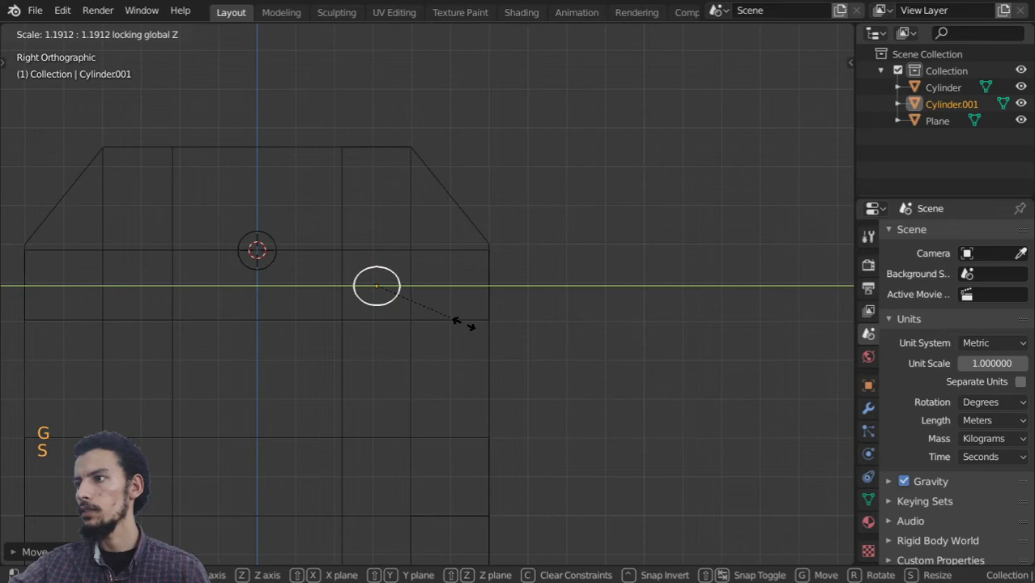
{"action": "key", "text": "s"}
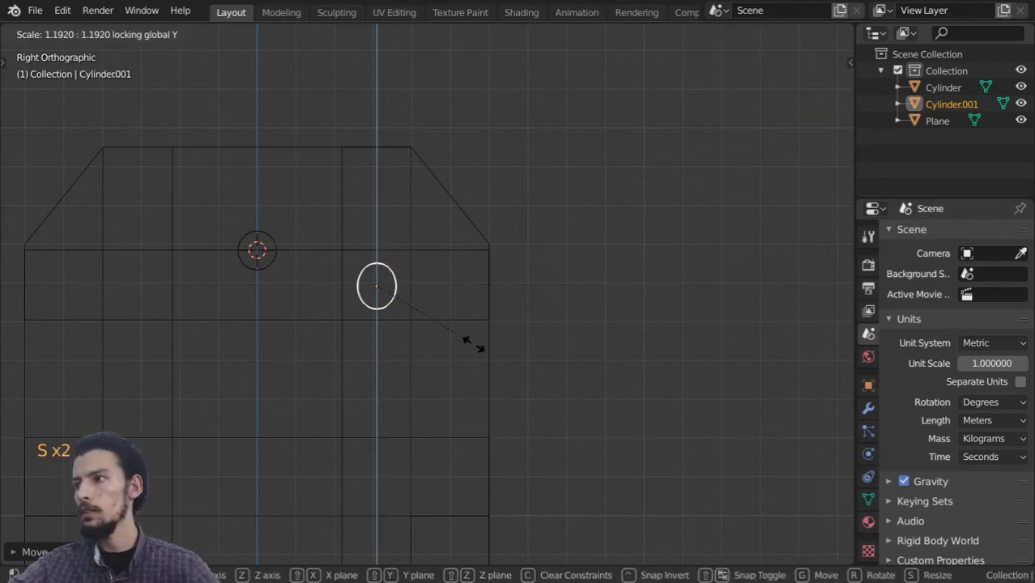
{"action": "middle_click", "coordinate": [403, 343]}
{"action": "key", "text": "ctrl+a"}
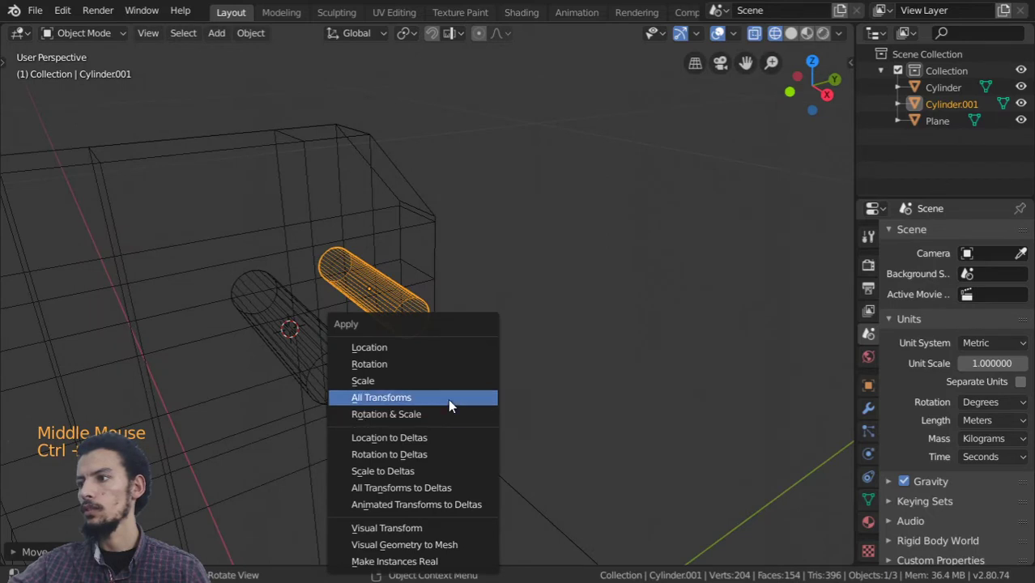
Apply all transforms to Cylinder.001 and set its origin to its own geometry centre
{"action": "middle_click", "coordinate": [466, 366]}
{"action": "key", "text": "ctrl+shift+alt+c"}
{"action": "right_click", "coordinate": [385, 297]}
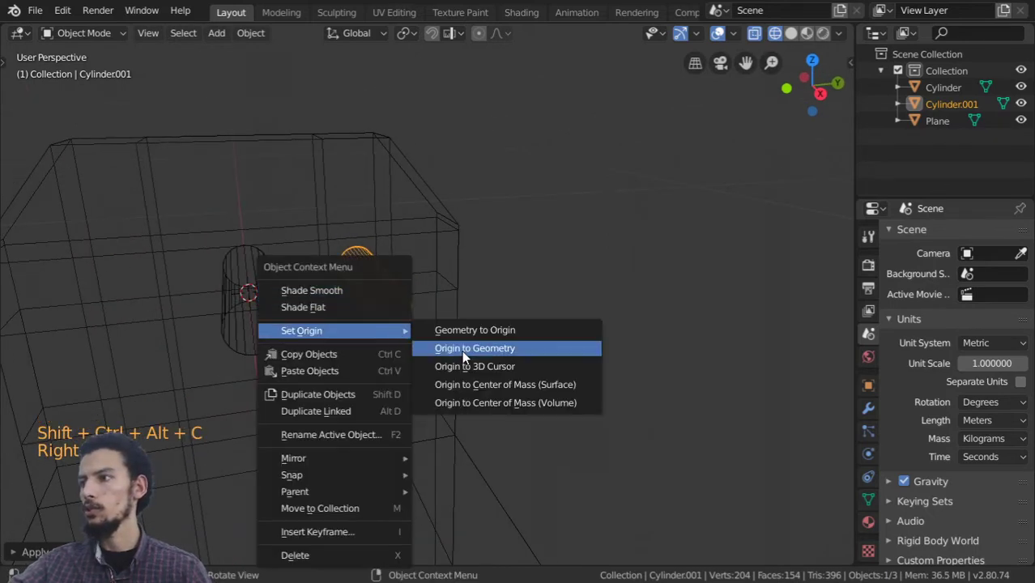
{"action": "middle_click", "coordinate": [442, 339]}
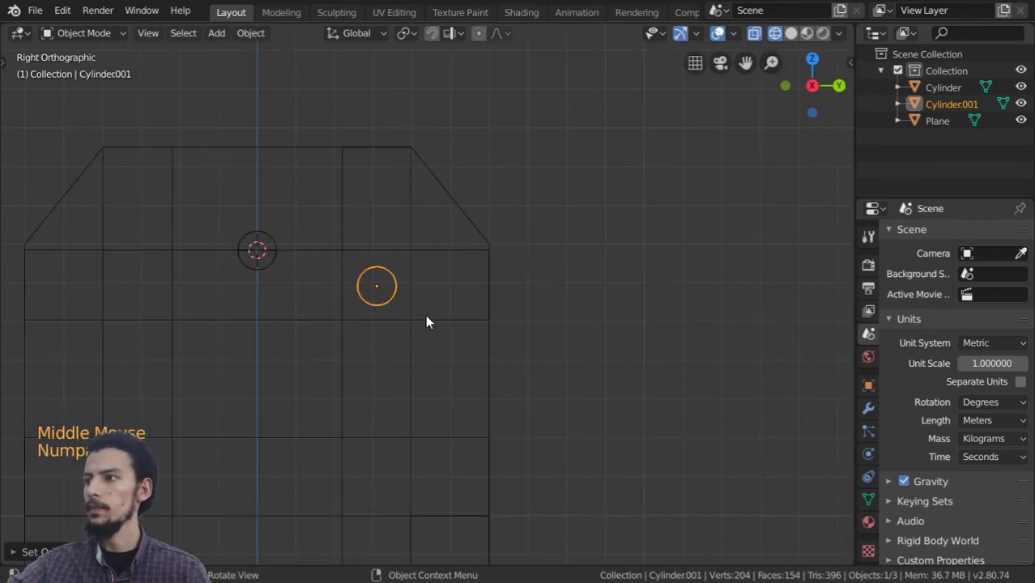
{"action": "scroll", "scroll_direction": "down", "scroll_amount": 3}
{"action": "middle_click", "coordinate": [417, 340]}
{"action": "middle_click", "coordinate": [423, 286]}
{"action": "scroll", "scroll_direction": "down", "scroll_amount": 3}
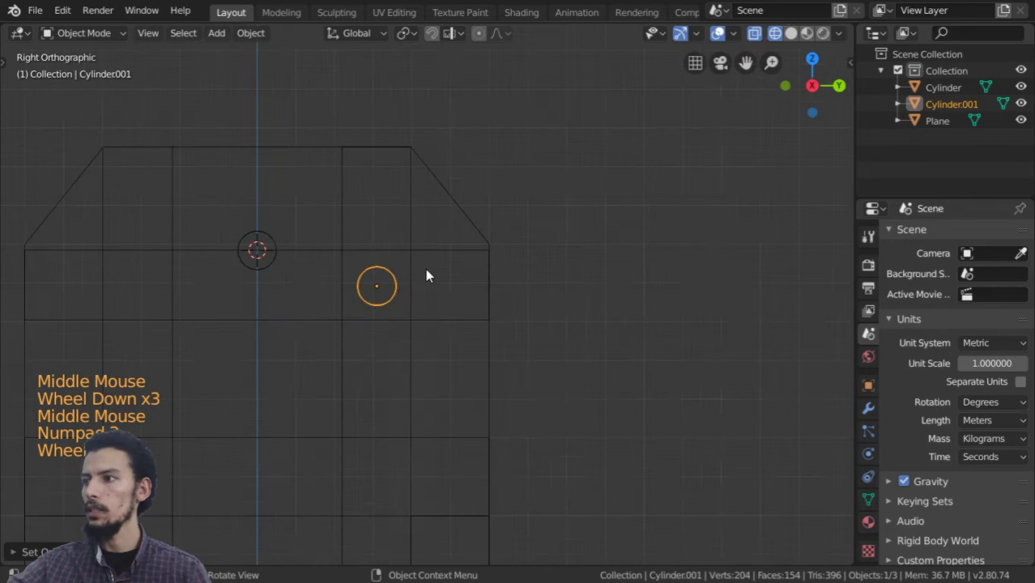
Scale the cylinder larger across the panel face (S, Shift+X) into a bigger round cutter
{"action": "key", "text": "s"}
{"action": "scroll", "scroll_direction": "up", "scroll_amount": 3}
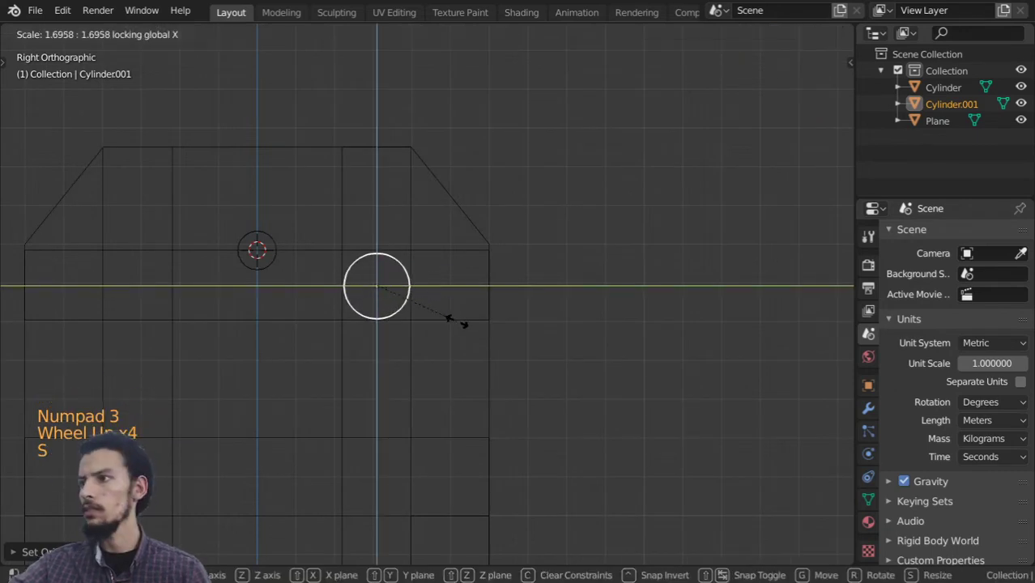
{"action": "middle_click", "coordinate": [430, 304]}
{"action": "scroll", "scroll_direction": "down", "scroll_amount": 3}
{"action": "scroll", "scroll_direction": "up", "scroll_amount": 3}
{"action": "scroll", "scroll_direction": "down", "scroll_amount": 3}
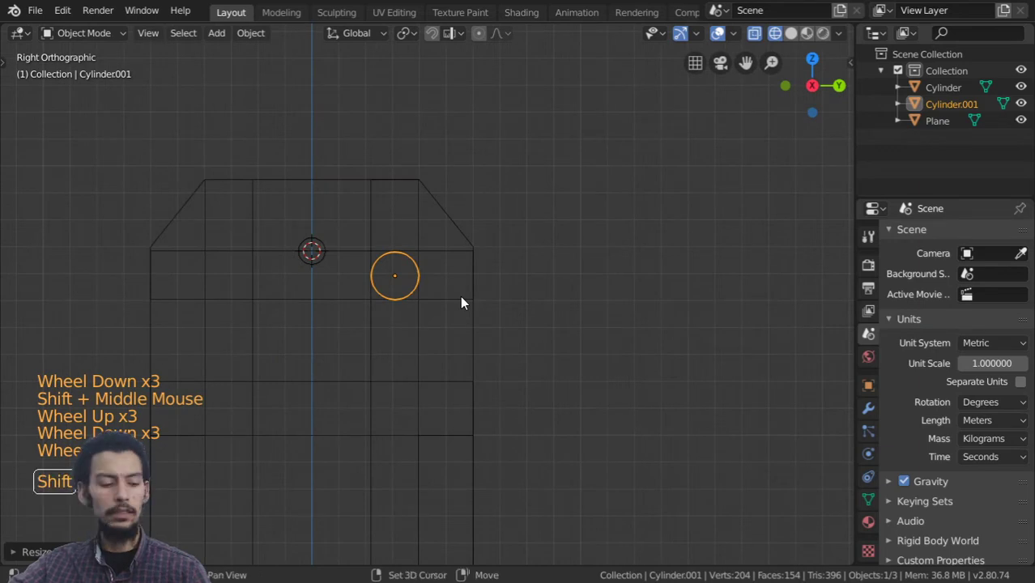
Duplicate the enlarged cylinder and move the copy left of centre along Y
{"action": "scroll", "scroll_direction": "up", "scroll_amount": 3}
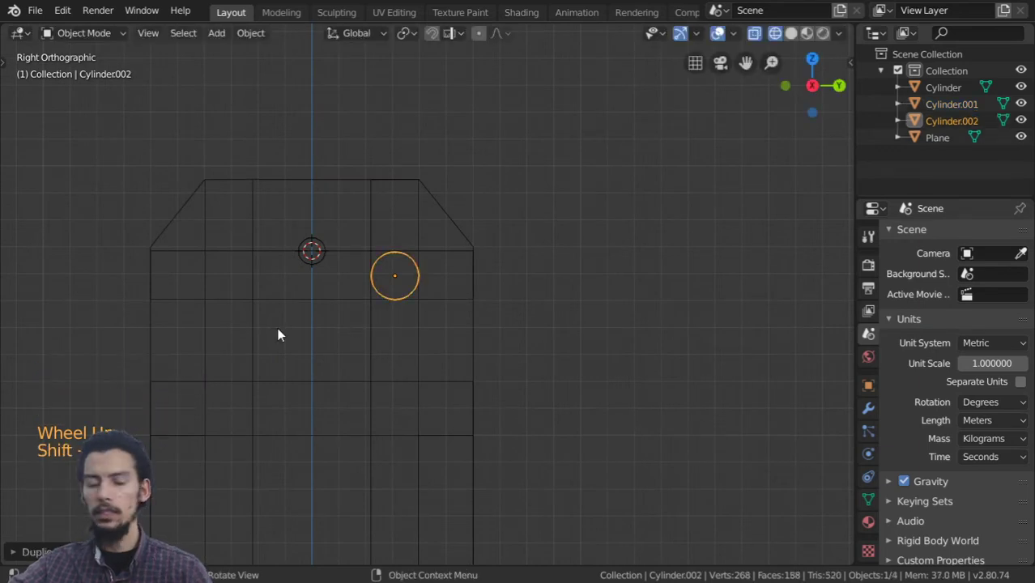
{"action": "key", "text": "g"}
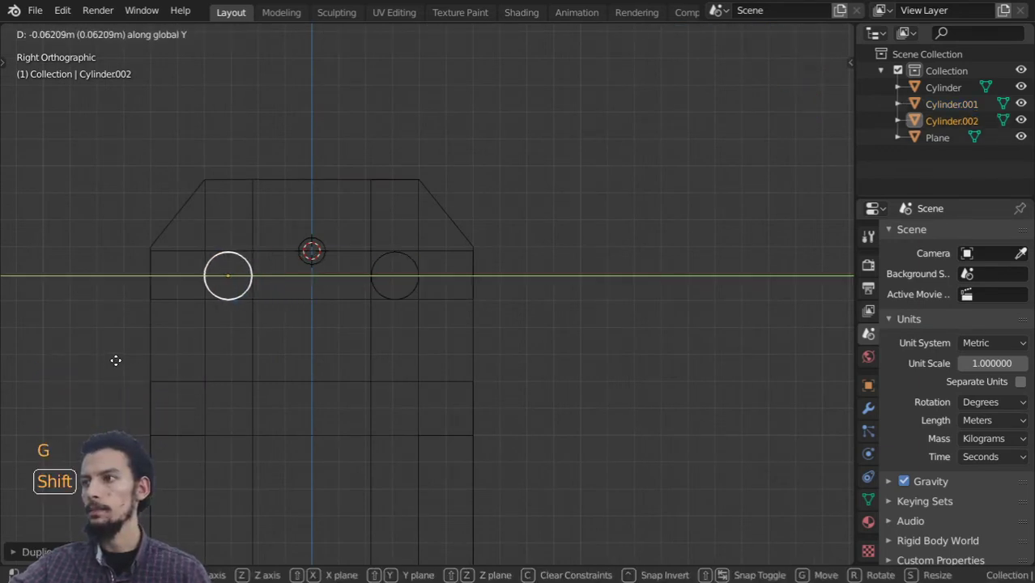
{"action": "scroll", "scroll_direction": "down", "scroll_amount": 3}
{"action": "key", "text": "z"}
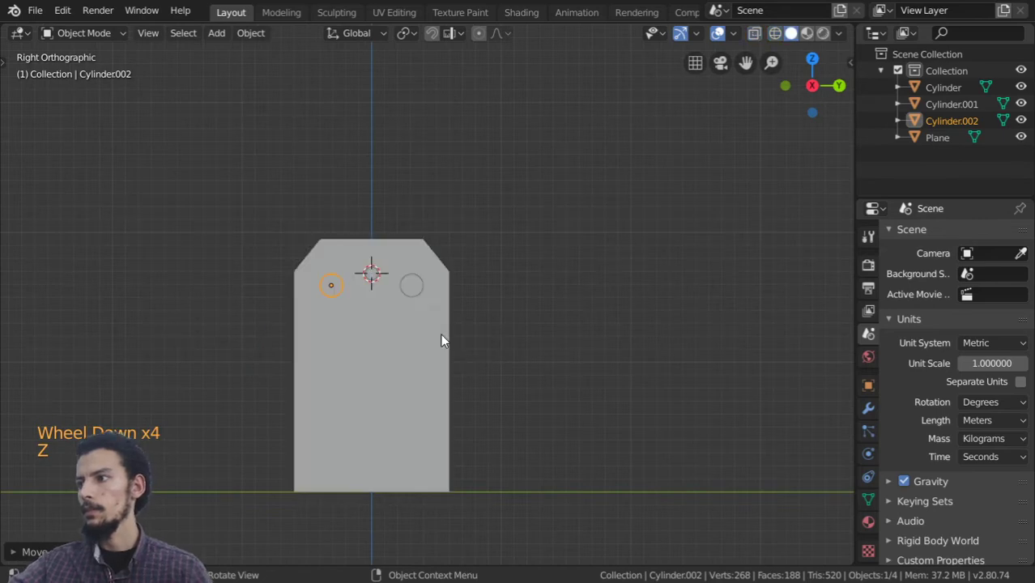
{"action": "scroll", "scroll_direction": "up", "scroll_amount": 3}
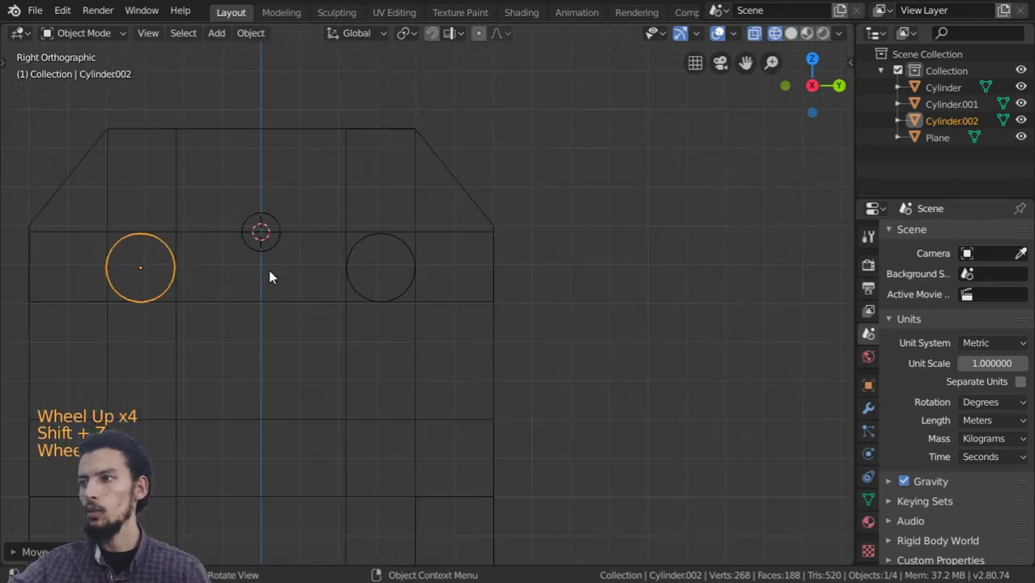
{"action": "scroll", "scroll_direction": "up", "scroll_amount": 3}
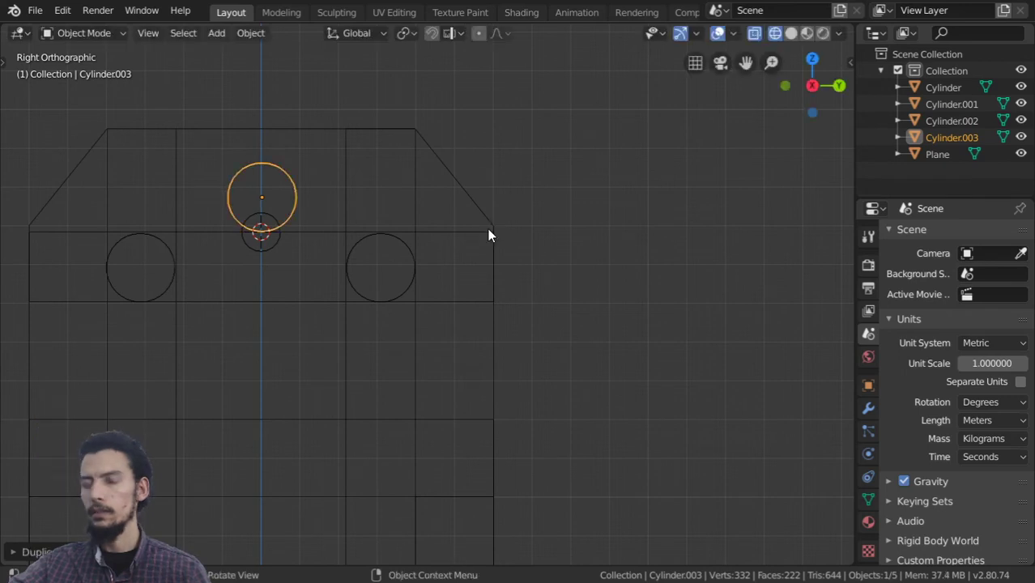
Duplicate again, move the copy above centre along Z, then select the cylinders
{"action": "key", "text": "g"}
{"action": "key", "text": "z"}
{"action": "middle_click", "coordinate": [391, 280]}
{"action": "scroll", "scroll_direction": "down", "scroll_amount": 3}
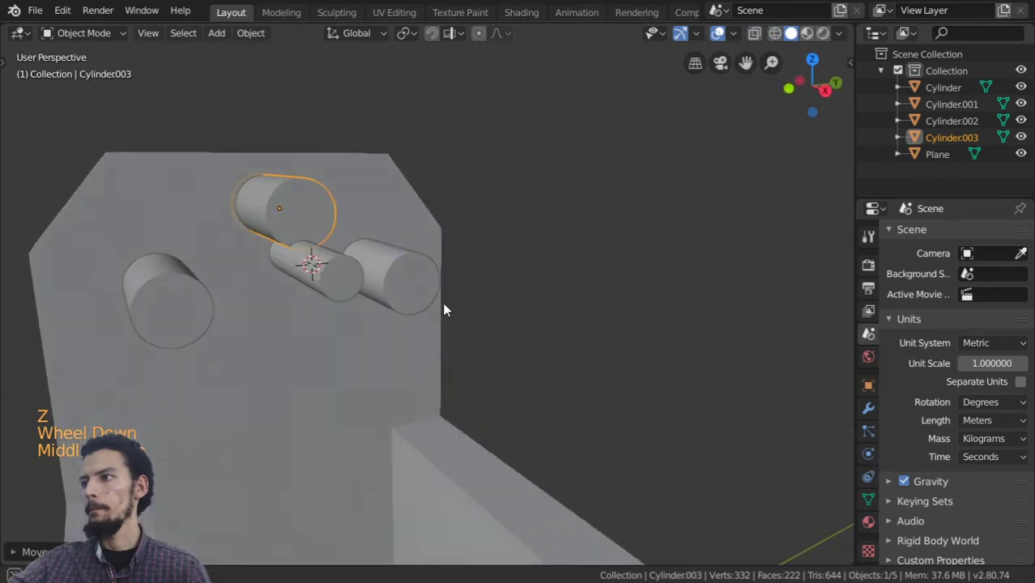
{"action": "left_click", "coordinate": [433, 273]}
{"action": "left_click", "coordinate": [304, 224]}
{"action": "left_click", "coordinate": [348, 288]}
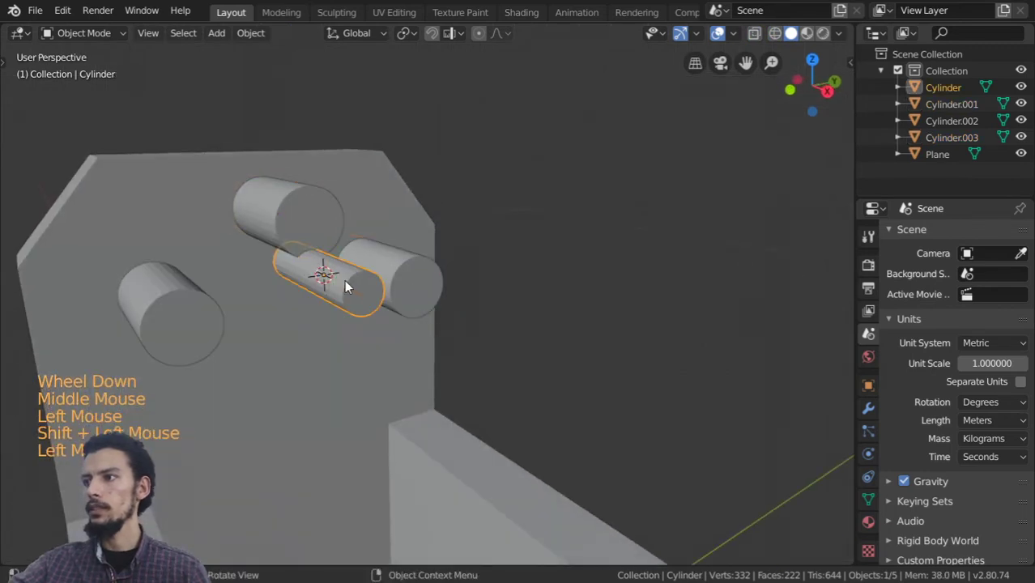
Hide the original small cylinder and join the three cutter copies into Cylinder.002
{"action": "key", "text": "h"}
{"action": "left_click", "coordinate": [406, 279]}
{"action": "left_click", "coordinate": [330, 226]}
{"action": "double_click", "coordinate": [218, 328]}
{"action": "key", "text": "ctrl+j"}
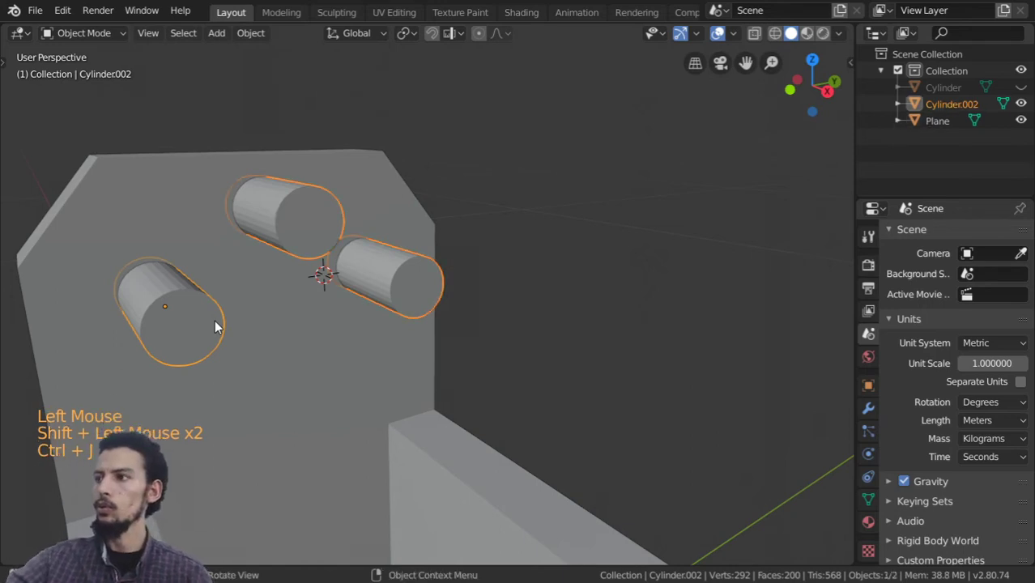
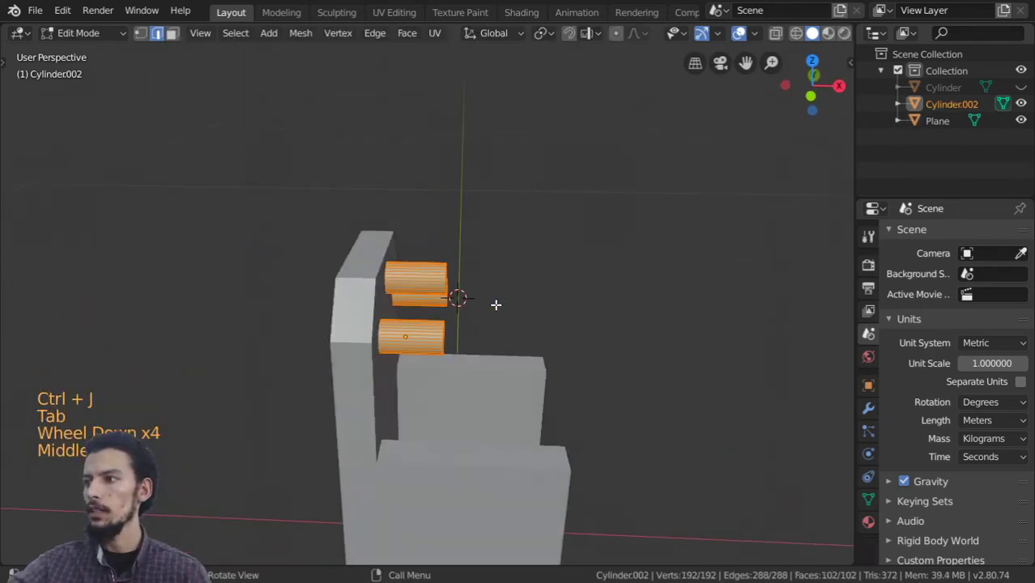
In Edit Mode move the joined cylinders along X so they pass through the panel's thickness
{"action": "key", "text": "a"}
{"action": "scroll", "scroll_direction": "up", "scroll_amount": 3}
{"action": "key", "text": "a"}
{"action": "key", "text": "a"}
{"action": "key", "text": "a"}
{"action": "key", "text": "g"}
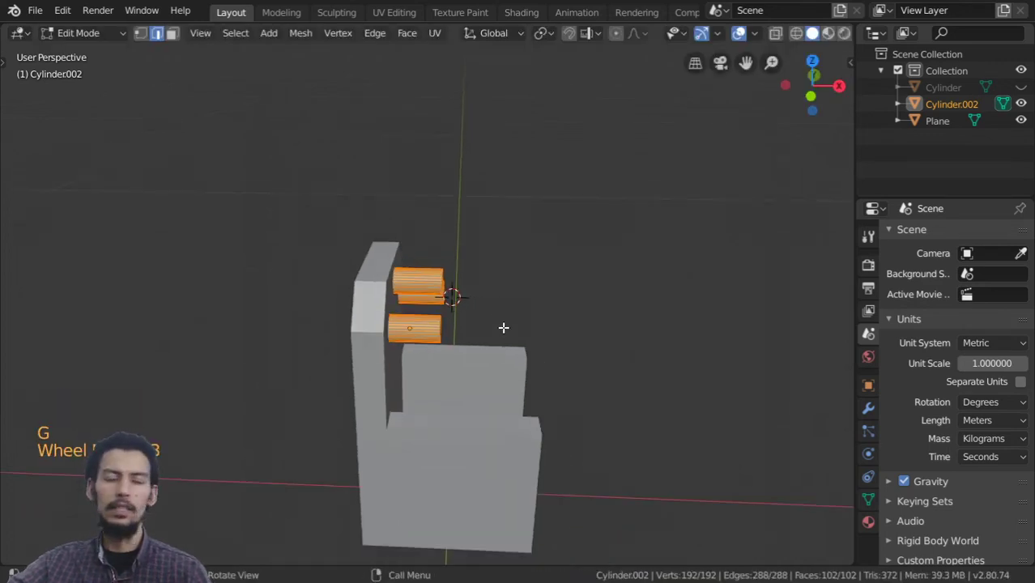
{"action": "scroll", "scroll_direction": "down", "scroll_amount": 3}
{"action": "key", "text": "g"}
{"action": "scroll", "scroll_direction": "up", "scroll_amount": 3}
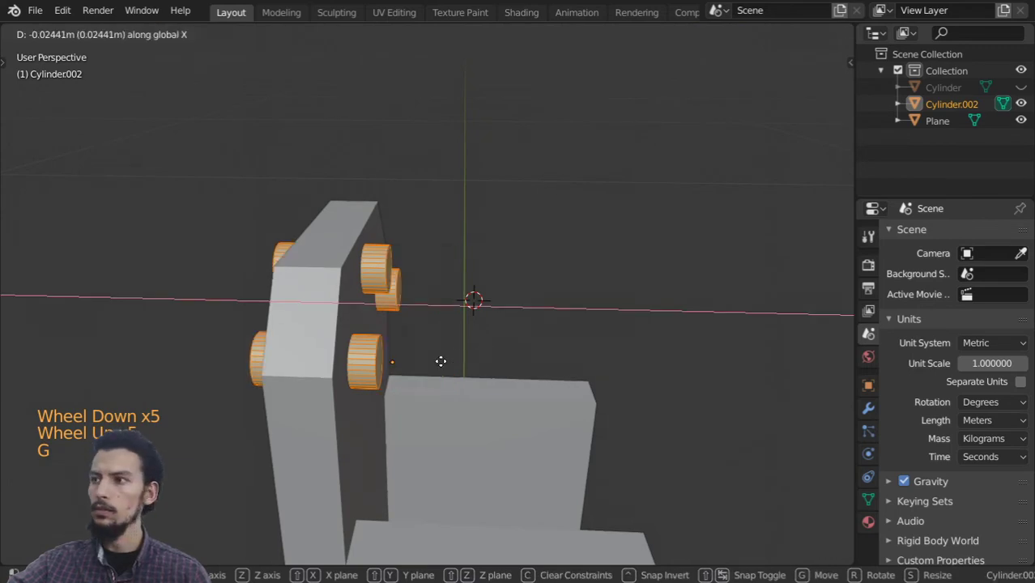
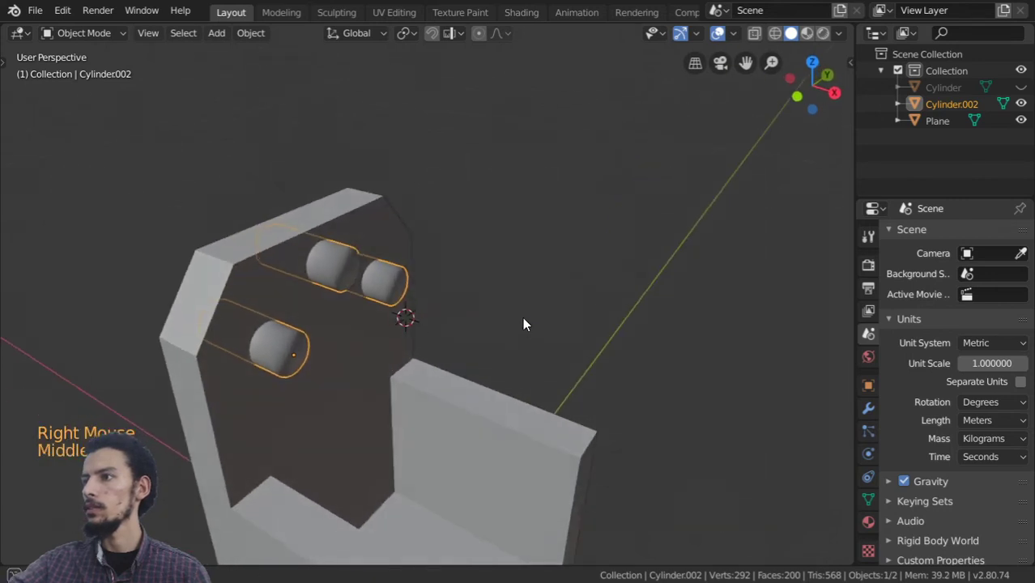
Add a Boolean Difference modifier to the Plane with the joined cylinders as the cutter
{"action": "left_click", "coordinate": [575, 410]}
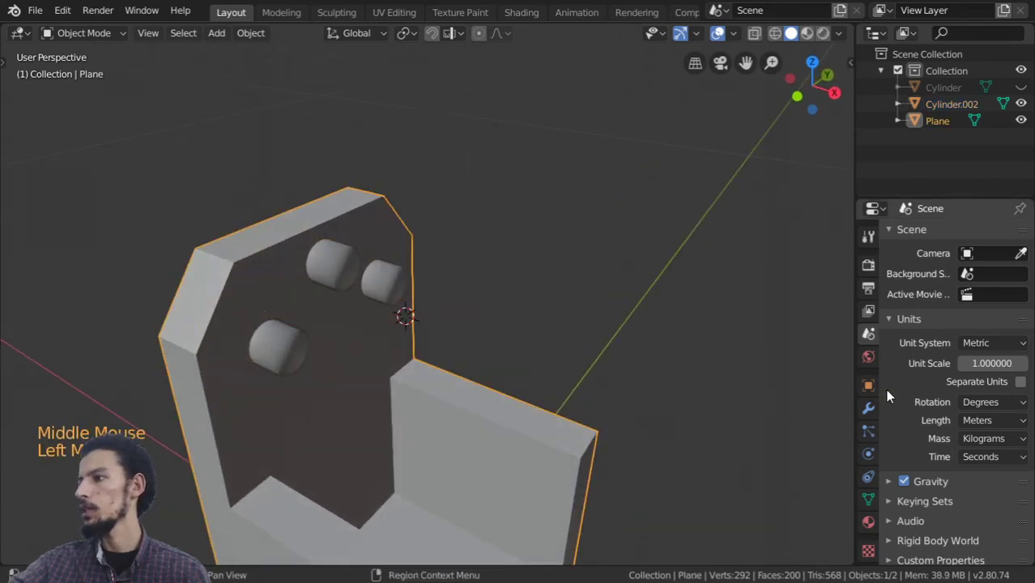
{"action": "left_click", "coordinate": [875, 414]}
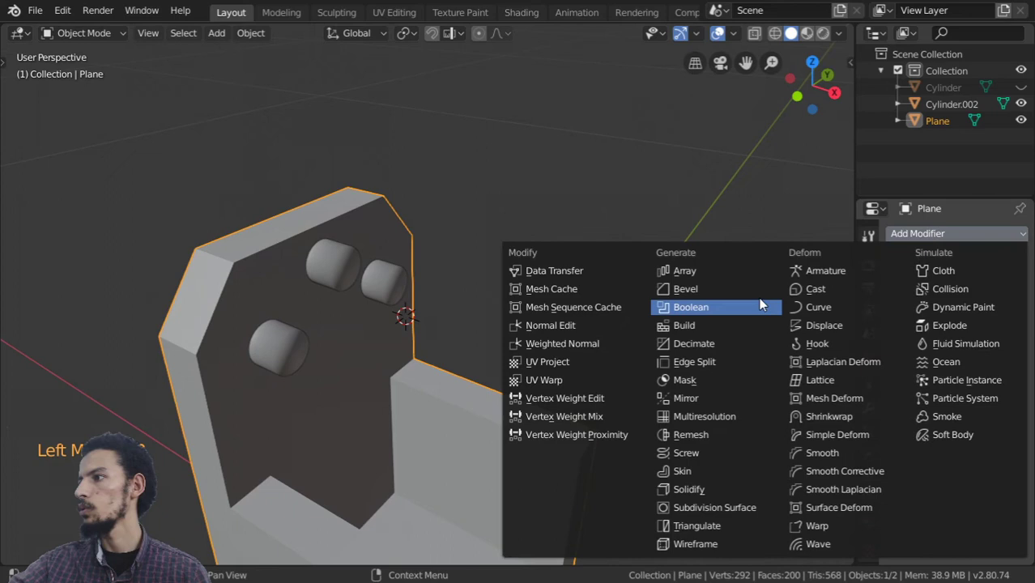
{"action": "left_click", "coordinate": [926, 335]}
{"action": "left_click", "coordinate": [1015, 326]}
{"action": "scroll", "scroll_direction": "down", "scroll_amount": 3}
{"action": "middle_click", "coordinate": [557, 330]}
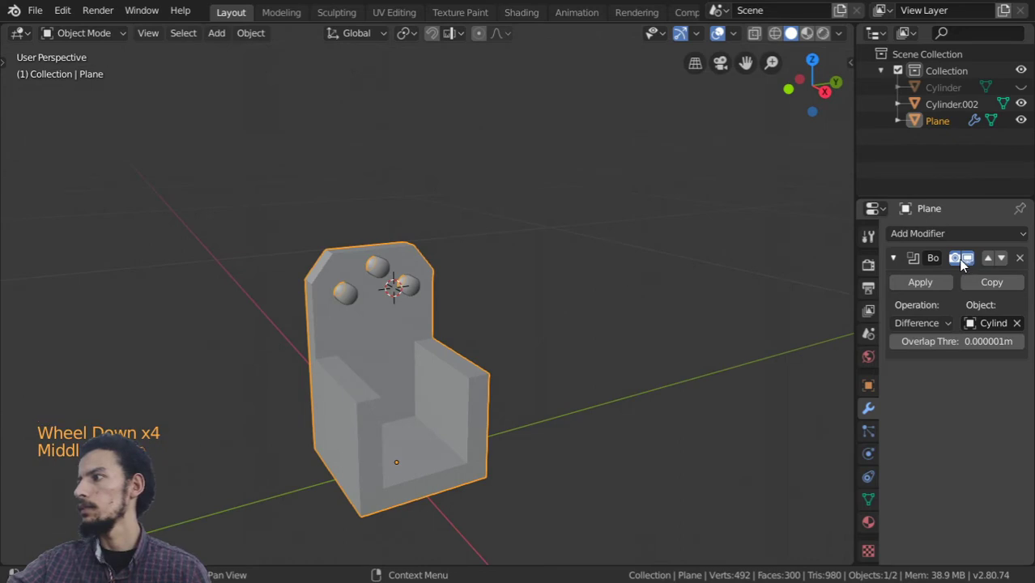
Hide the cutting cylinders and toggle the Boolean's viewport display to check the three holes
{"action": "left_click", "coordinate": [964, 267]}
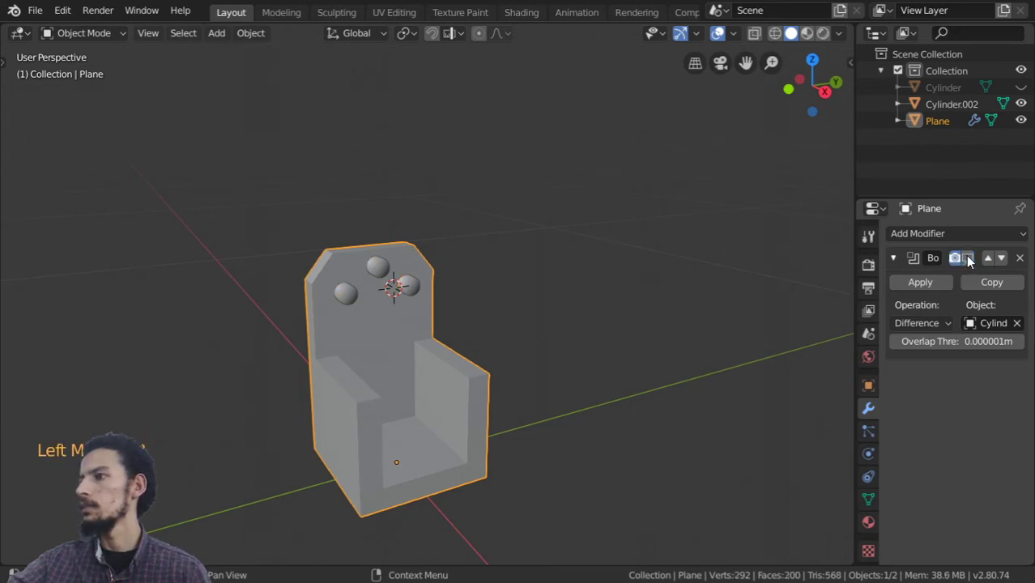
{"action": "double_click", "coordinate": [605, 289]}
{"action": "middle_click", "coordinate": [605, 288]}
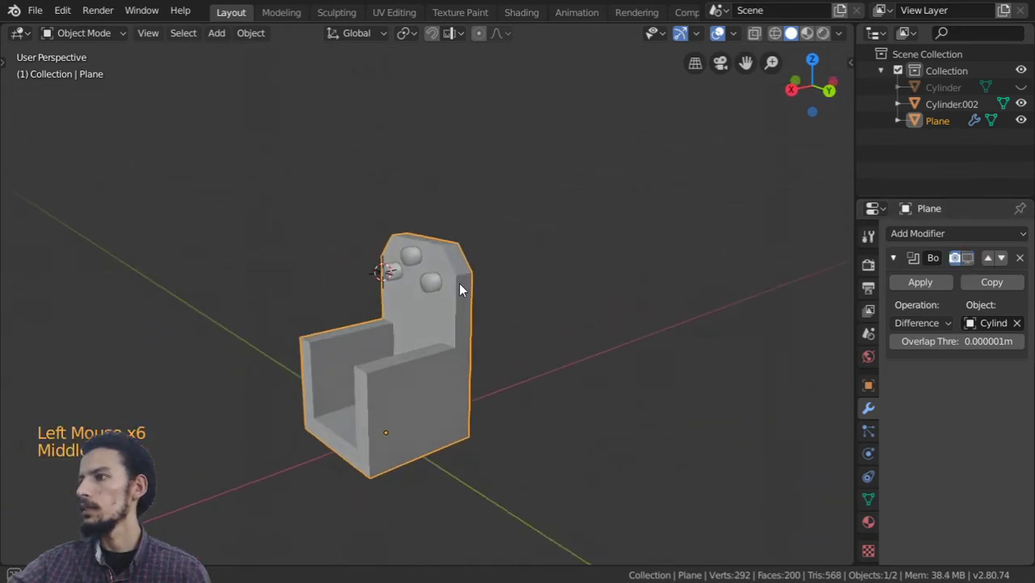
{"action": "left_click", "coordinate": [451, 260]}
{"action": "scroll", "scroll_direction": "up", "scroll_amount": 3}
{"action": "key", "text": "h"}
{"action": "middle_click", "coordinate": [444, 294]}
{"action": "left_click", "coordinate": [482, 258]}
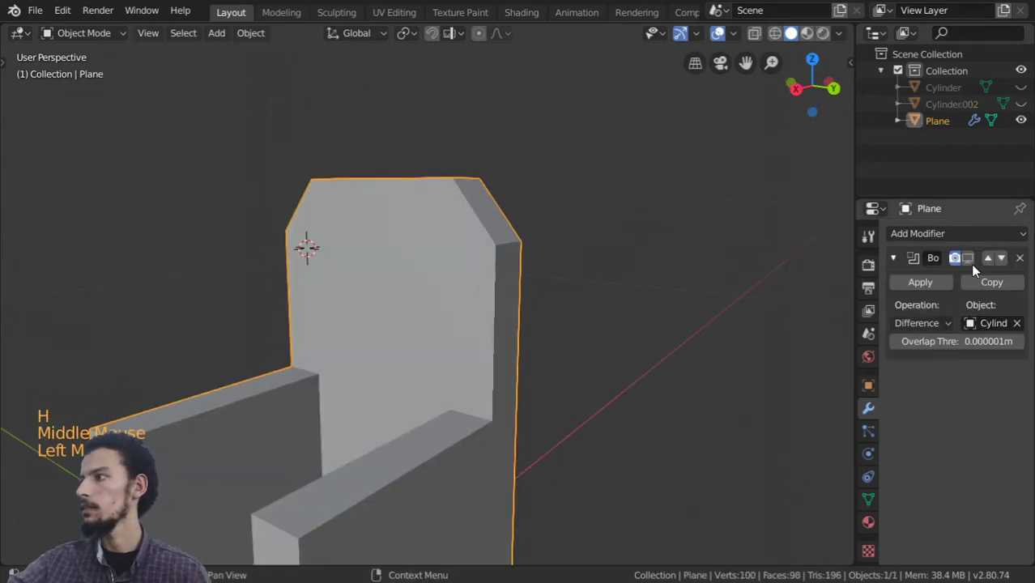
Inspect the holed back panel, undoing a stray change in the modifier panel
{"action": "middle_click", "coordinate": [419, 282]}
{"action": "left_click", "coordinate": [419, 282]}
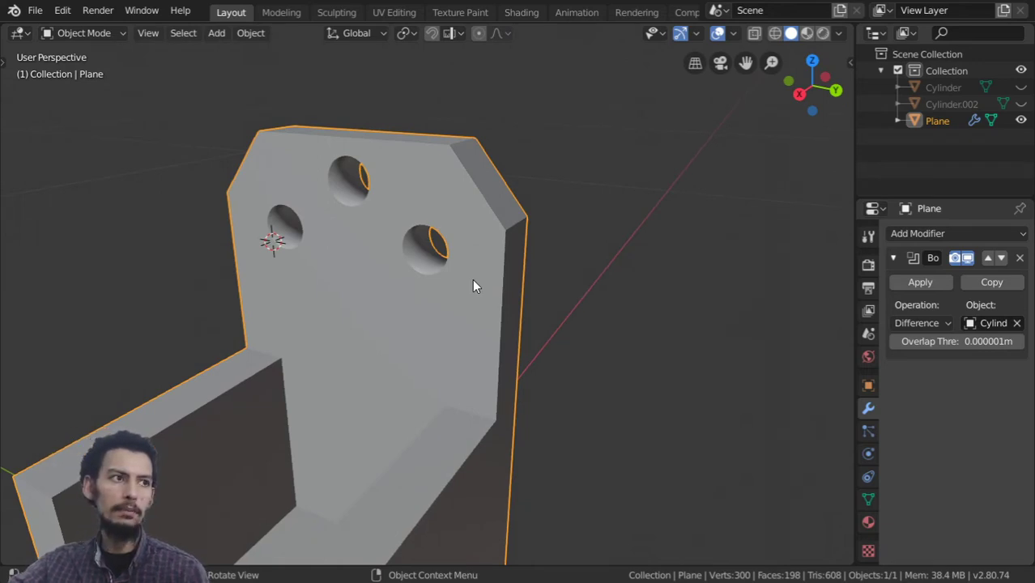
{"action": "left_click", "coordinate": [926, 285]}
{"action": "key", "text": "ctrl+z"}
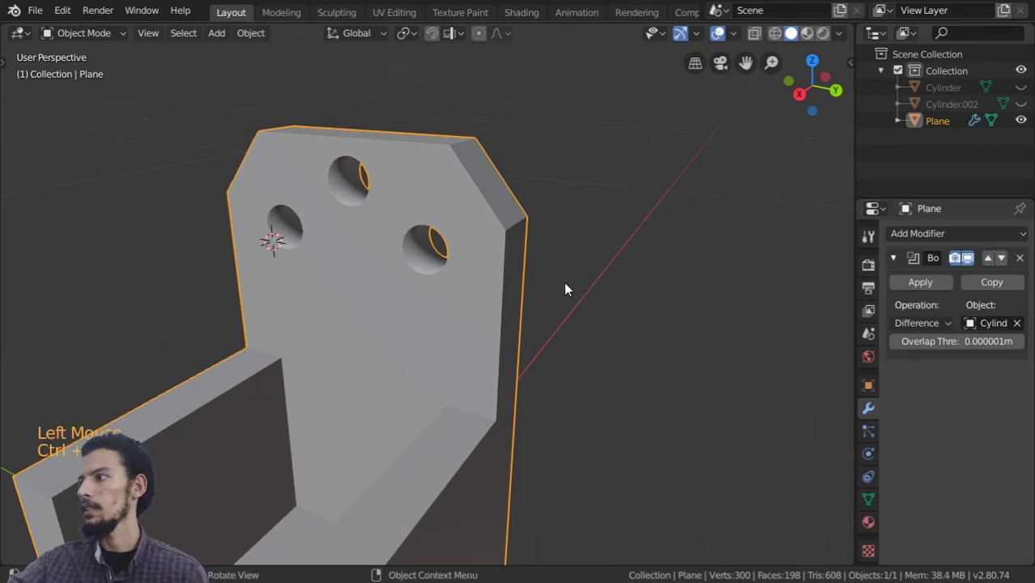
Move the duplicated panel Plane.001 into a new collection named layer2
{"action": "scroll", "scroll_direction": "down", "scroll_amount": 3}
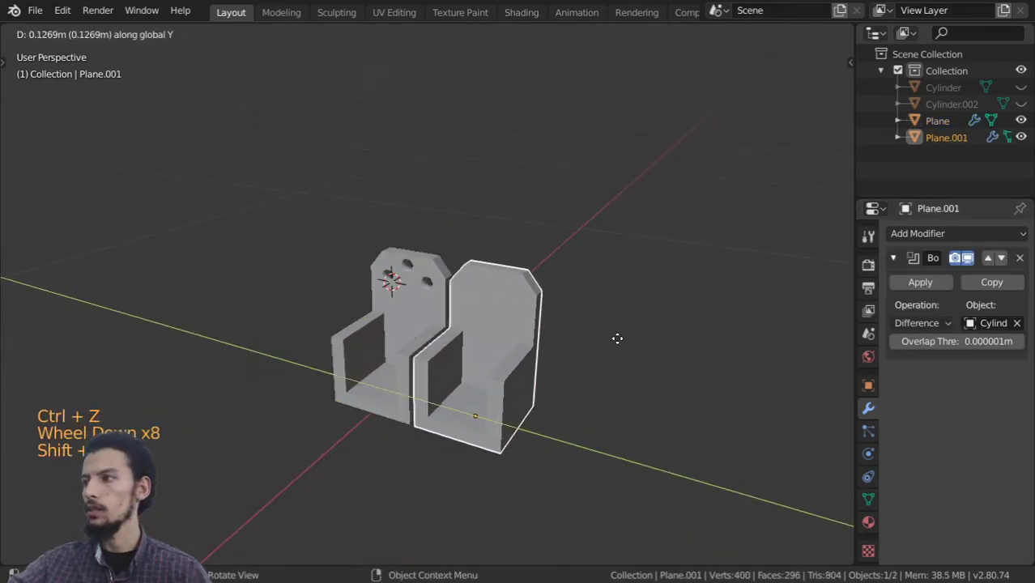
{"action": "key", "text": "m"}
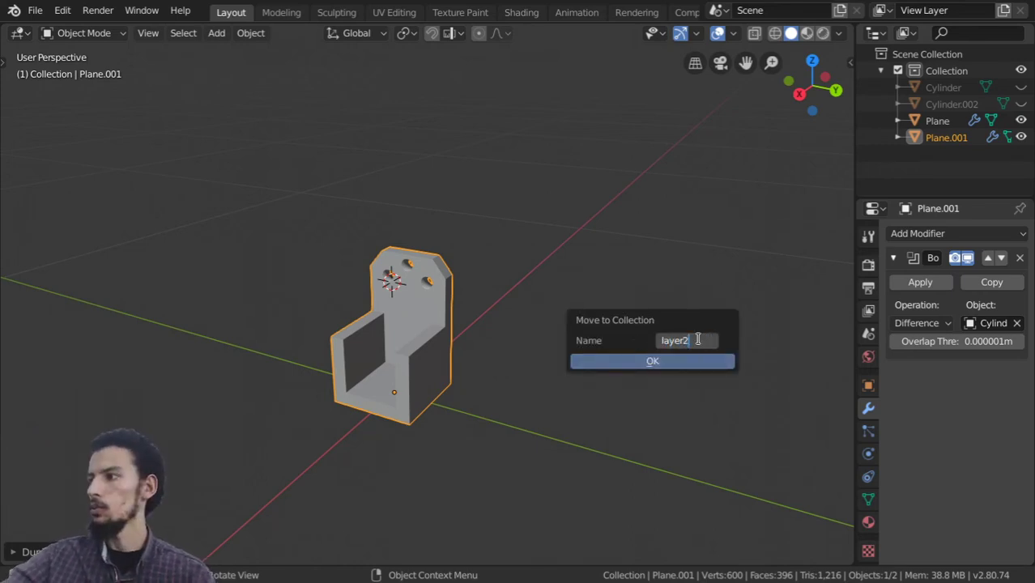
{"action": "left_click", "coordinate": [456, 284]}
{"action": "scroll", "scroll_direction": "up", "scroll_amount": 3}
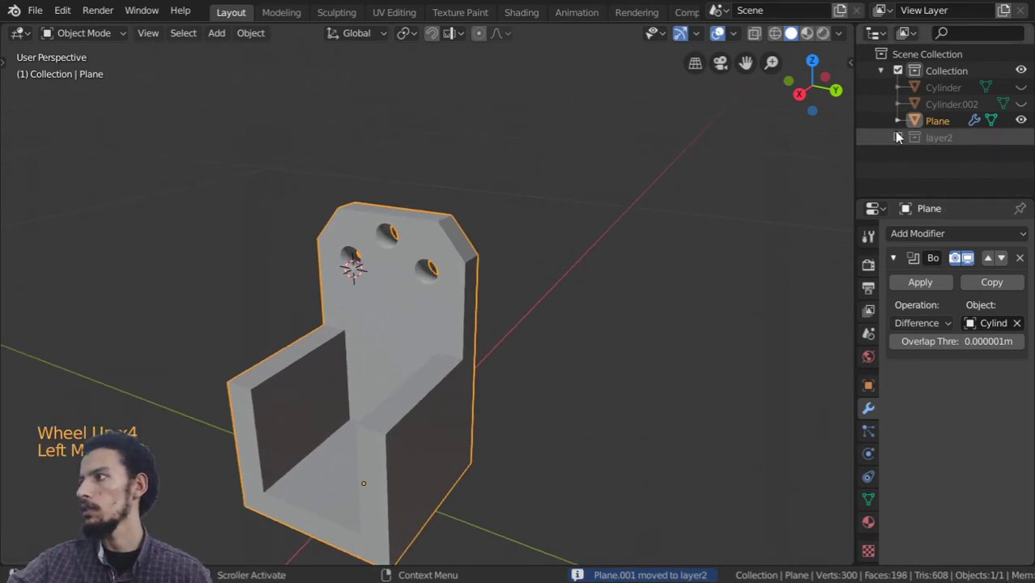
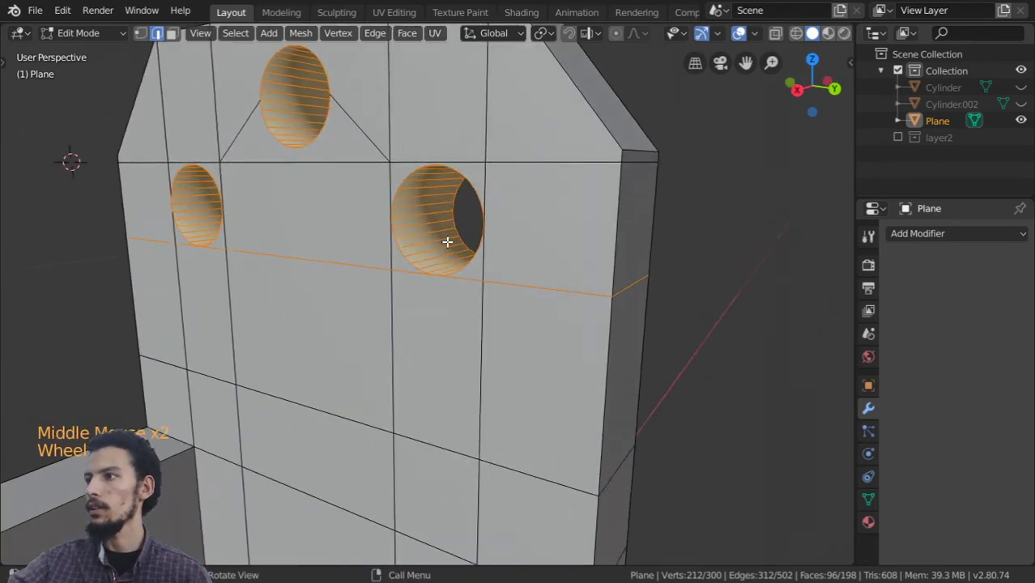
{"action": "scroll", "scroll_direction": "down", "scroll_amount": 3}
{"action": "scroll", "scroll_direction": "down", "scroll_amount": 3}
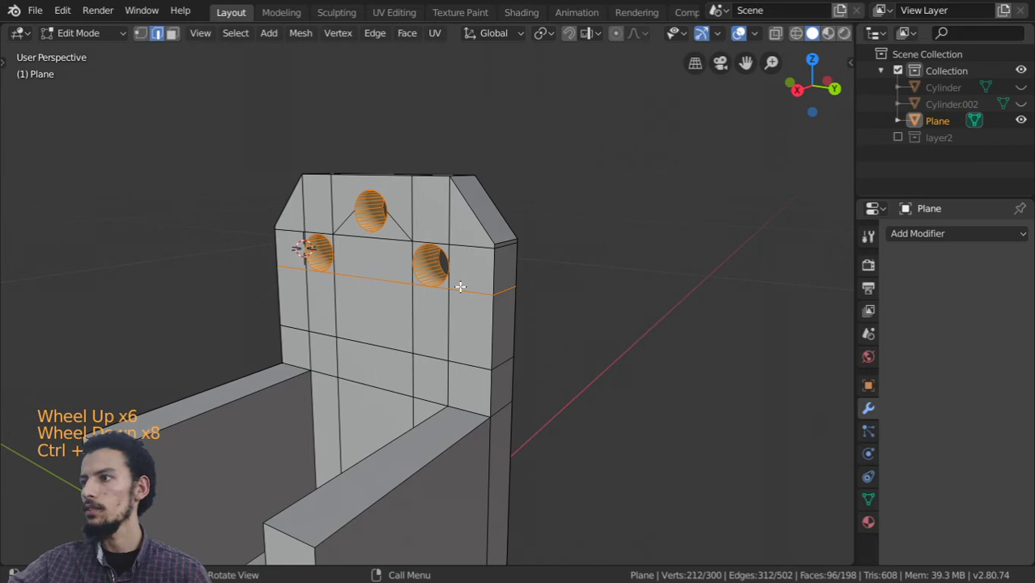
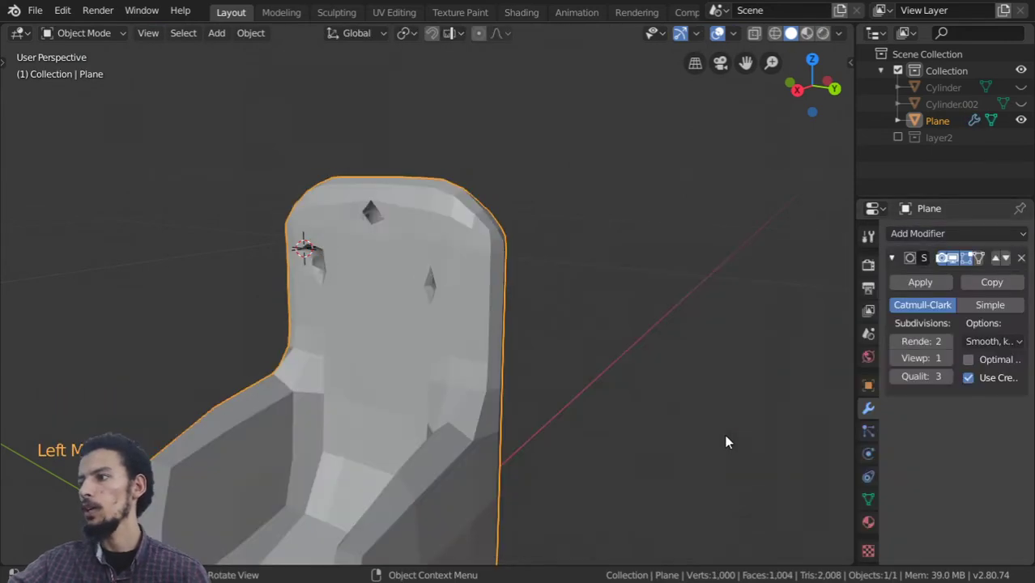
{"action": "middle_click", "coordinate": [395, 274]}
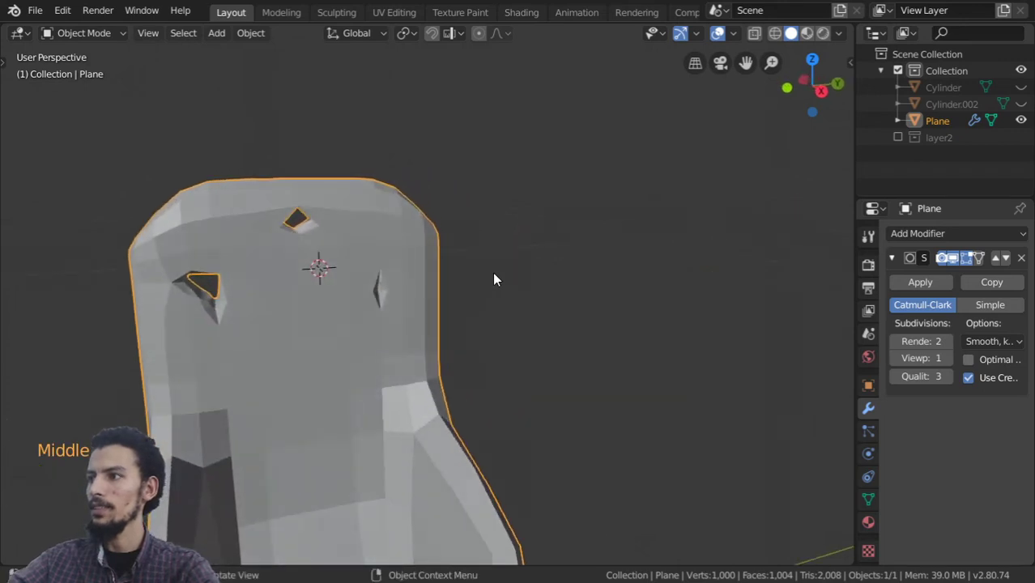
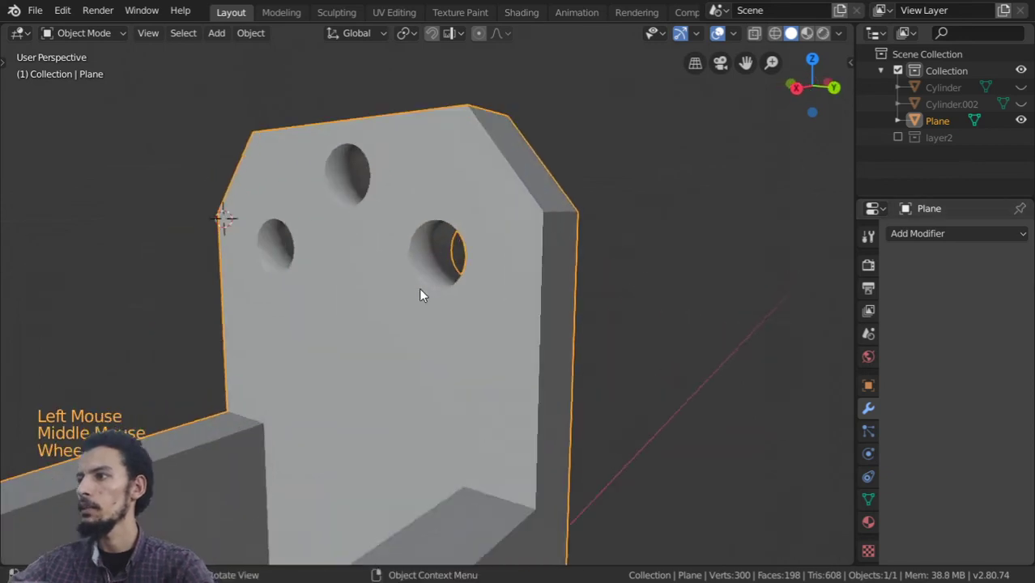
{"action": "scroll", "scroll_direction": "down", "scroll_amount": 3}
{"action": "scroll", "scroll_direction": "down", "scroll_amount": 3}
{"action": "left_click", "coordinate": [948, 234]}
{"action": "middle_click", "coordinate": [540, 311]}
{"action": "scroll", "scroll_direction": "up", "scroll_amount": 3}
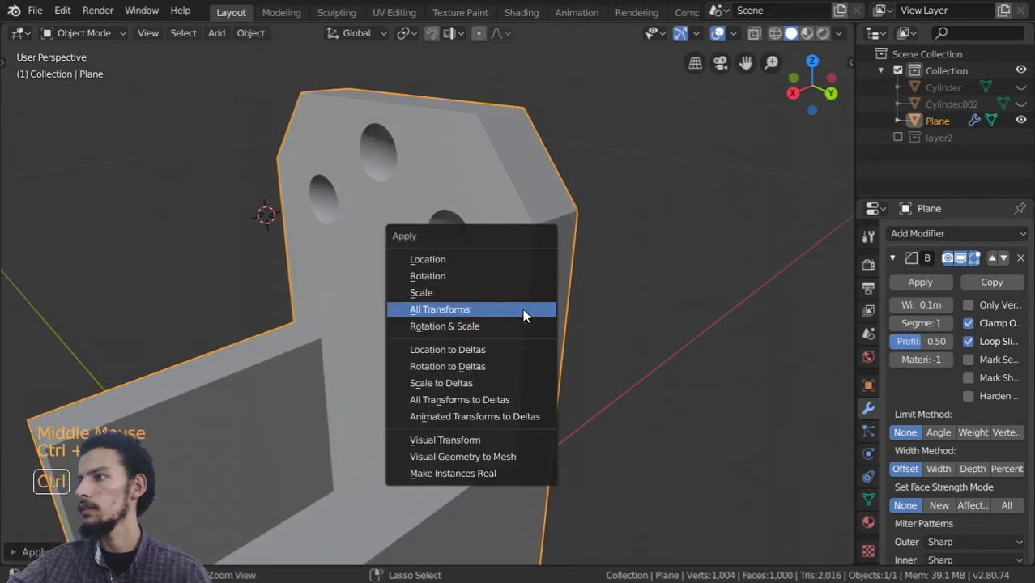
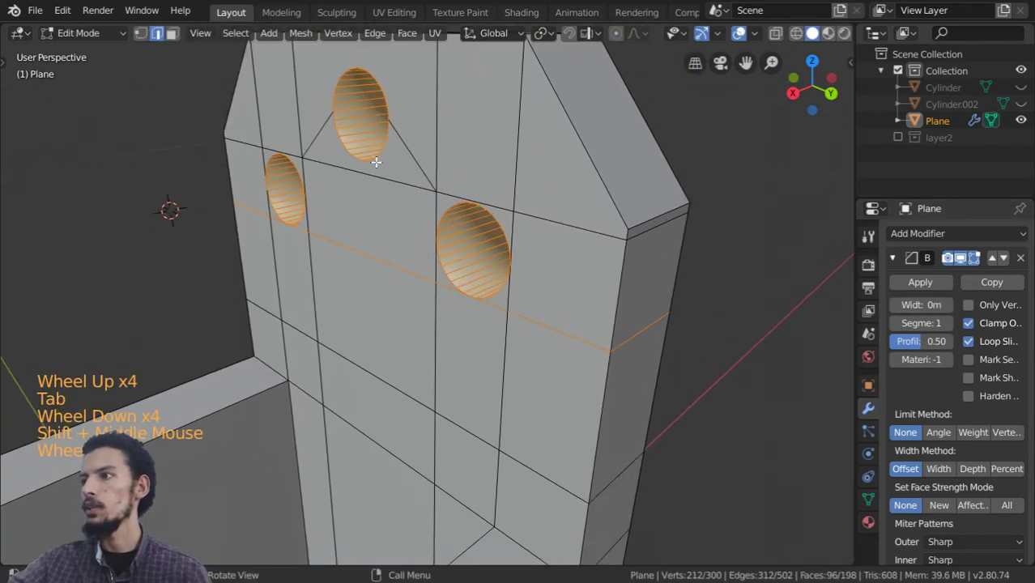
{"action": "scroll", "scroll_direction": "down", "scroll_amount": 3}
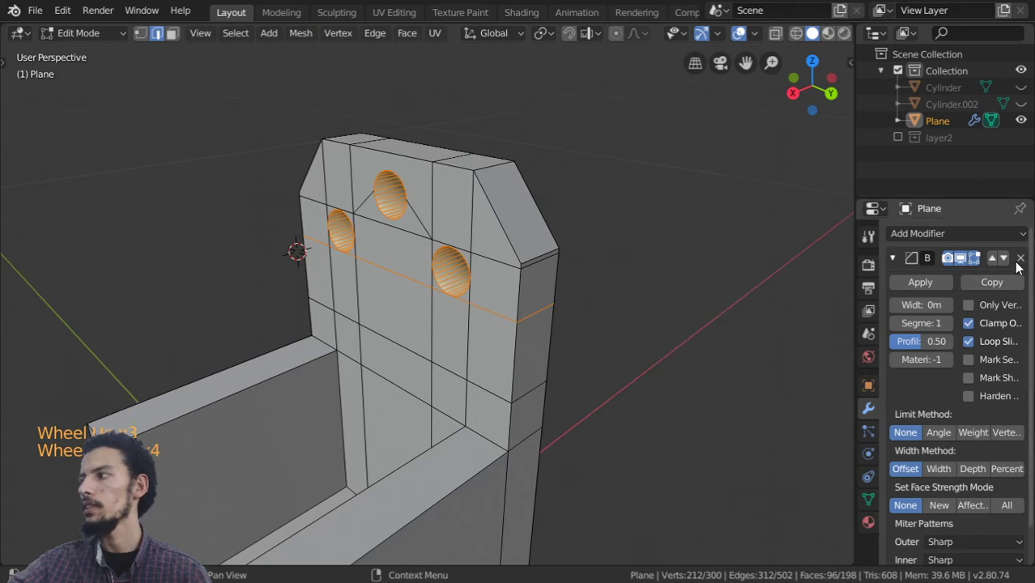
{"action": "left_click", "coordinate": [1026, 265]}
{"action": "key", "text": "Tab"}
{"action": "key", "text": "Tab"}
{"action": "key", "text": "Tab"}
{"action": "scroll", "scroll_direction": "down", "scroll_amount": 3}
{"action": "middle_click", "coordinate": [507, 277]}
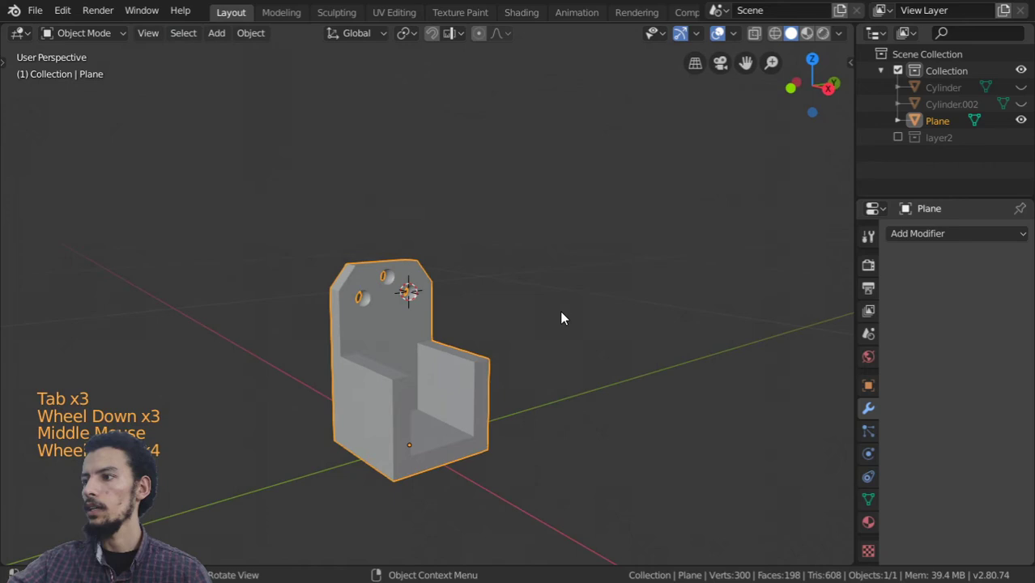
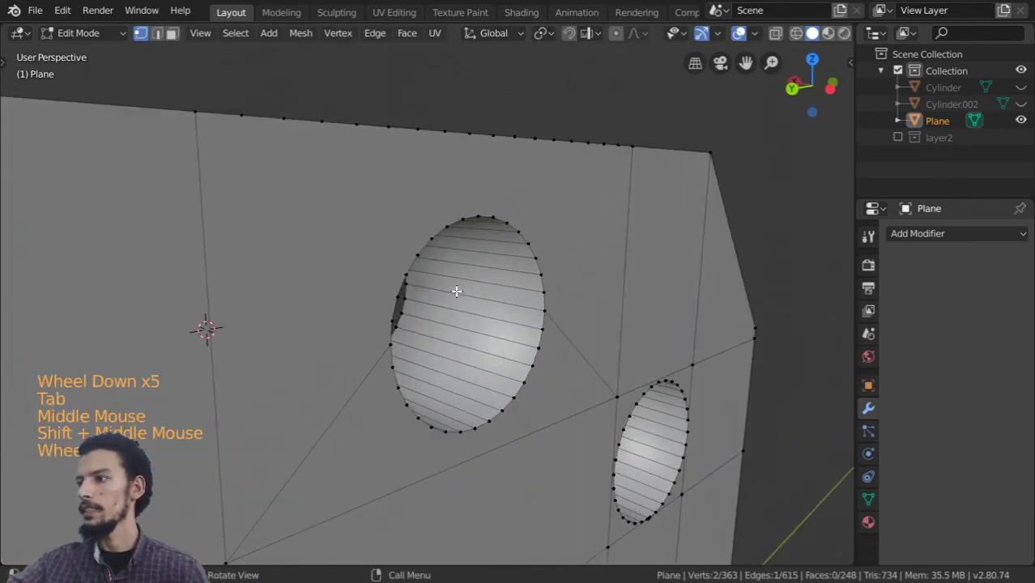
Confirm the last loop cut's position inside the hole, reaching 488 vertices
{"action": "scroll", "scroll_direction": "up", "scroll_amount": 3}
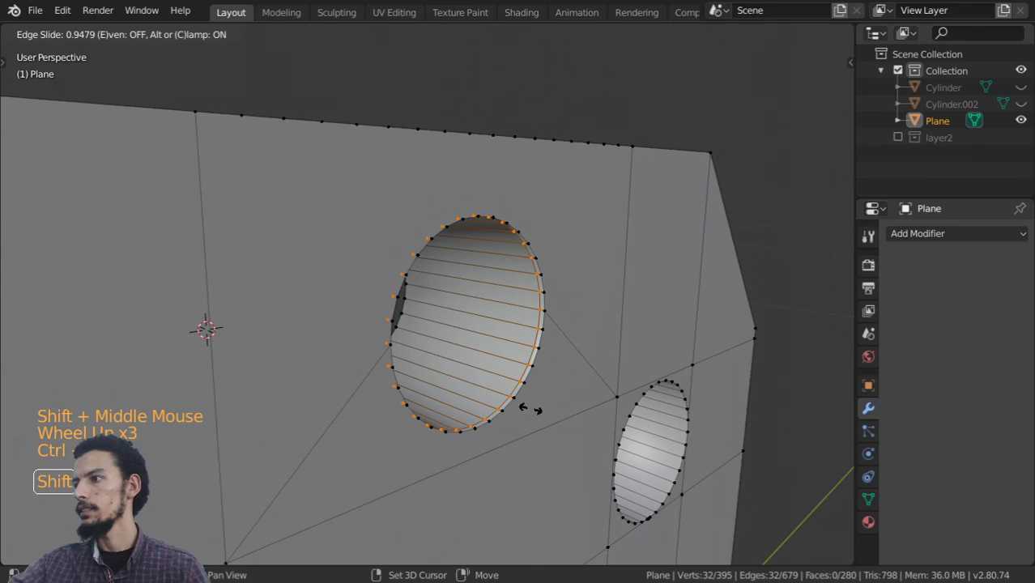
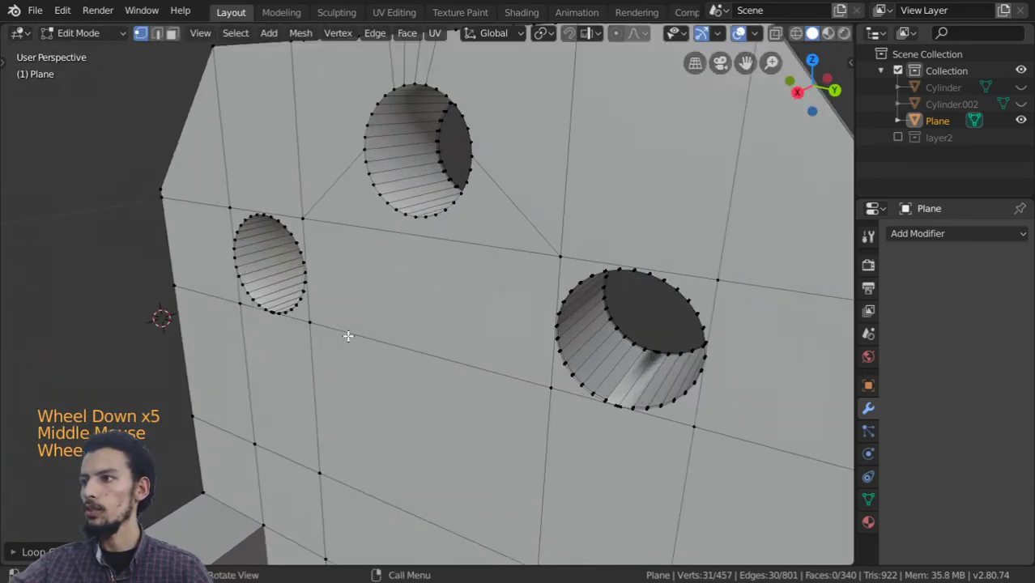
{"action": "scroll", "scroll_direction": "up", "scroll_amount": 3}
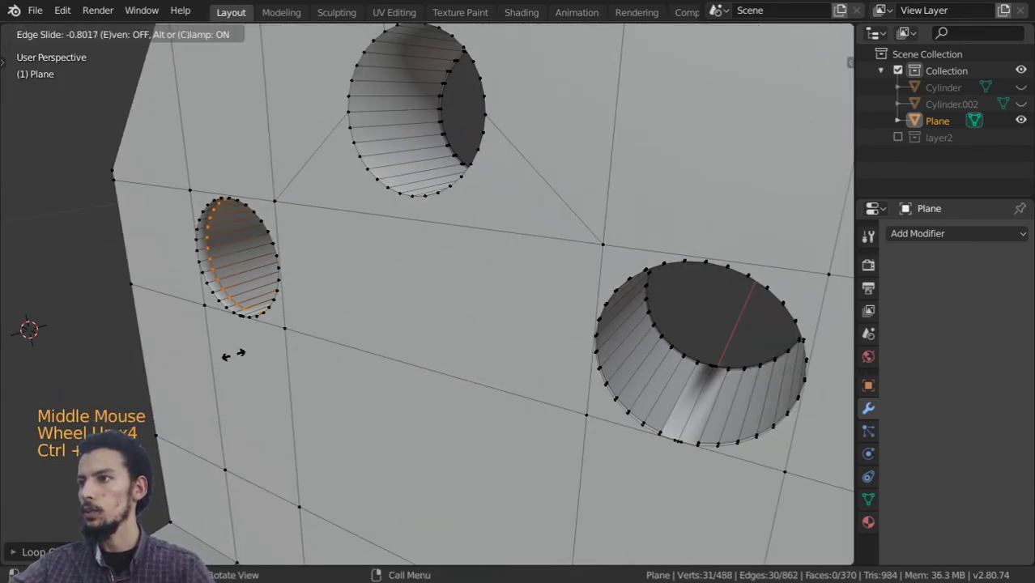
{"action": "left_click", "coordinate": [874, 418]}
{"action": "left_click", "coordinate": [916, 238]}
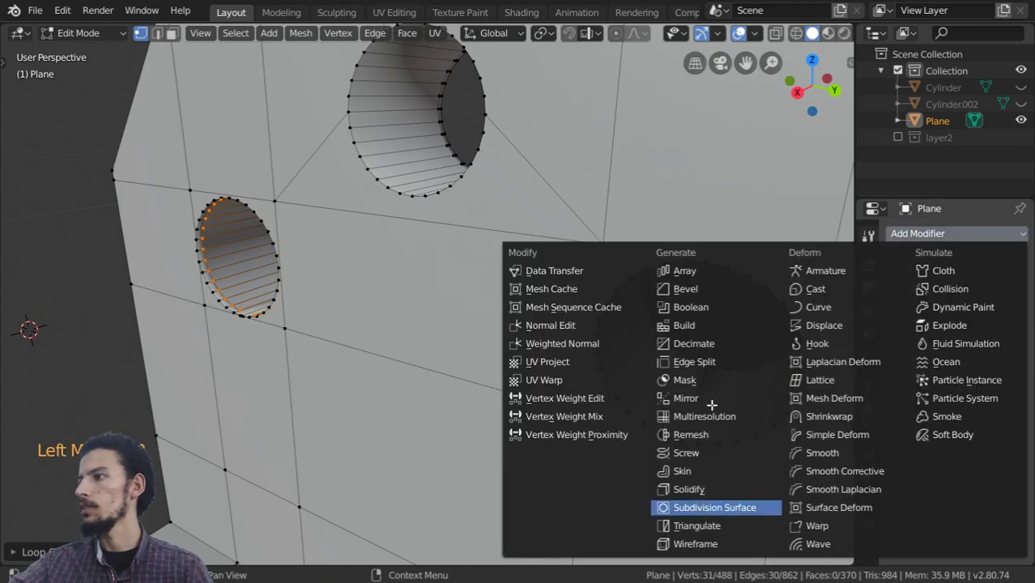
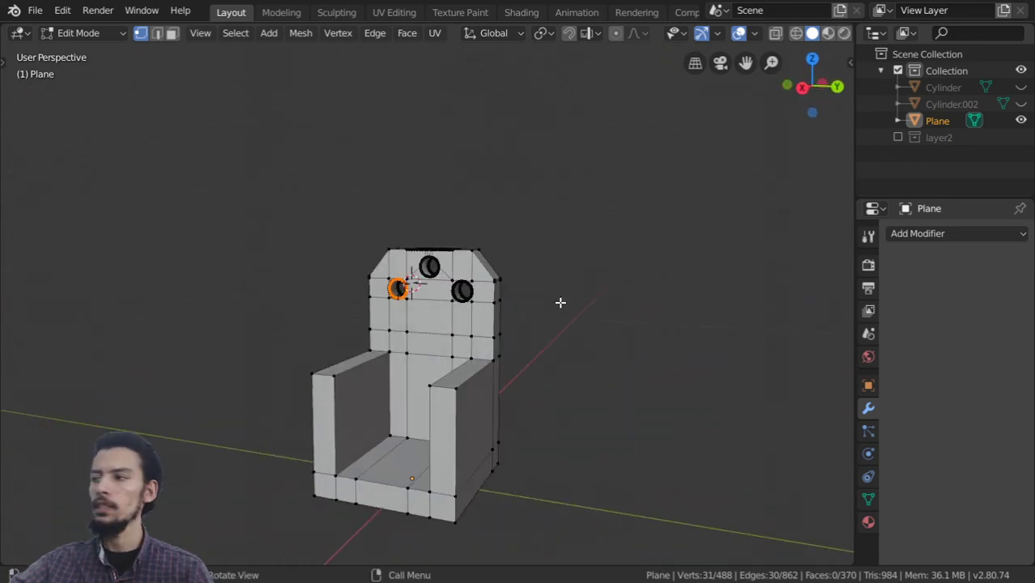
Return to Object Mode and save the file as cad04.blend
{"action": "key", "text": "Tab"}
{"action": "scroll", "scroll_direction": "down", "scroll_amount": 3}
{"action": "key", "text": "ctrl+s"}
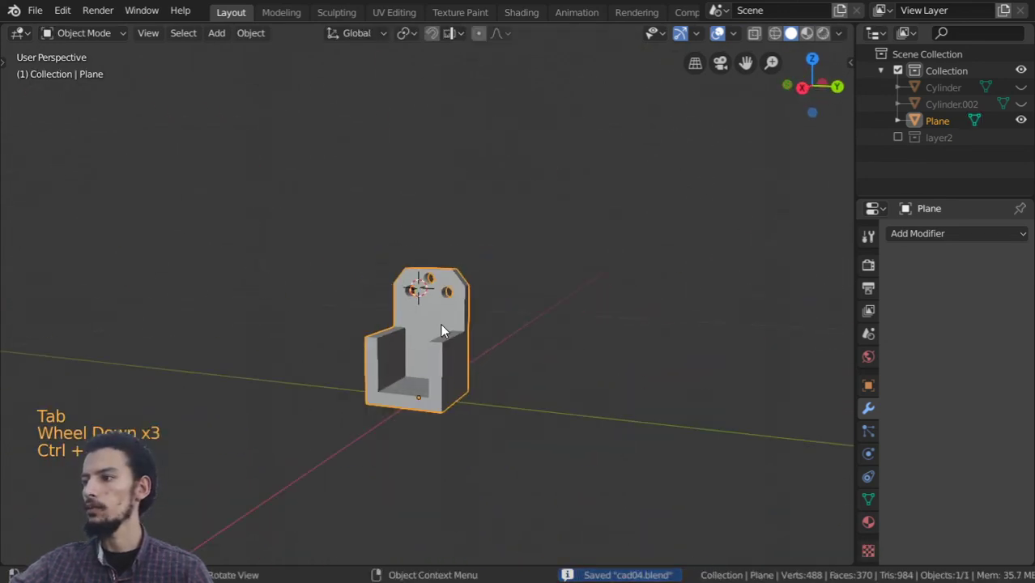
{"action": "middle_click", "coordinate": [443, 334]}
{"action": "middle_click", "coordinate": [429, 385]}
{"action": "scroll", "scroll_direction": "up", "scroll_amount": 3}
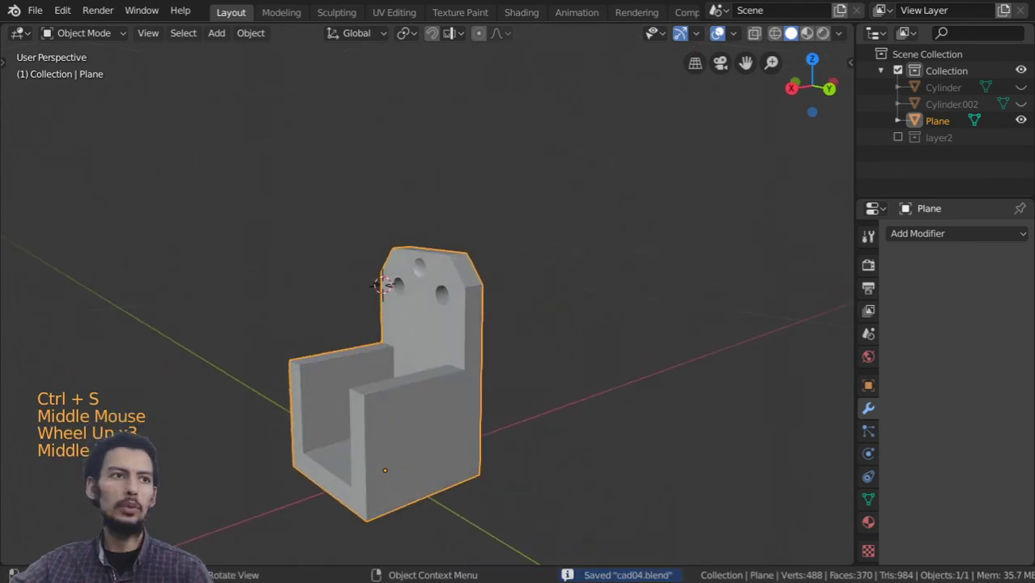